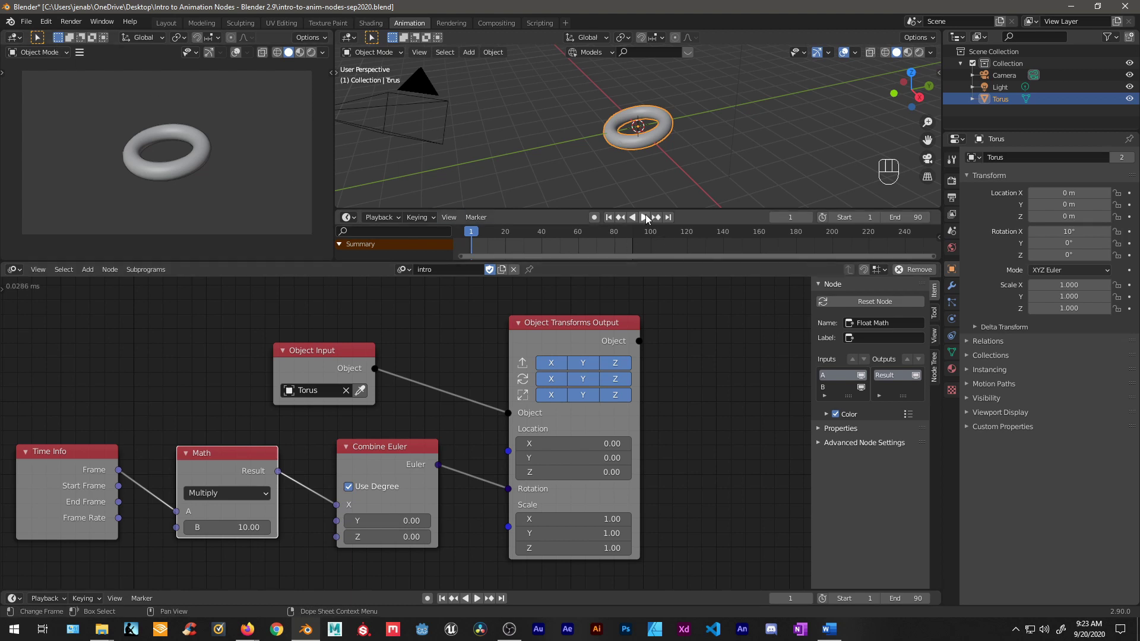
- Play the finished torus rotation animation in the timeline
left_click(647, 220)
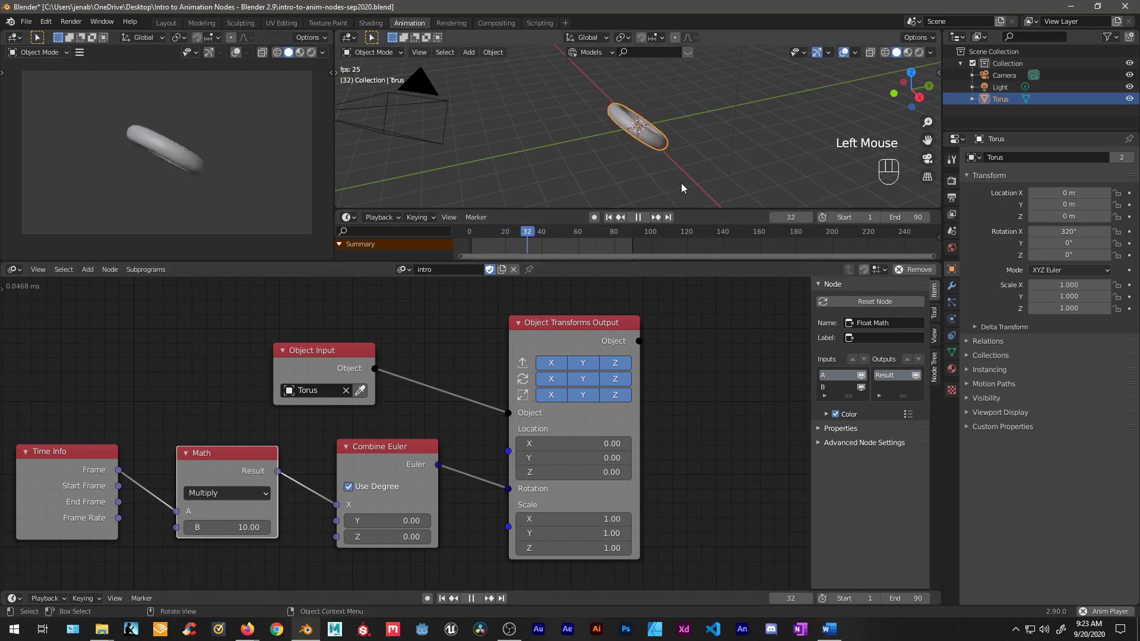
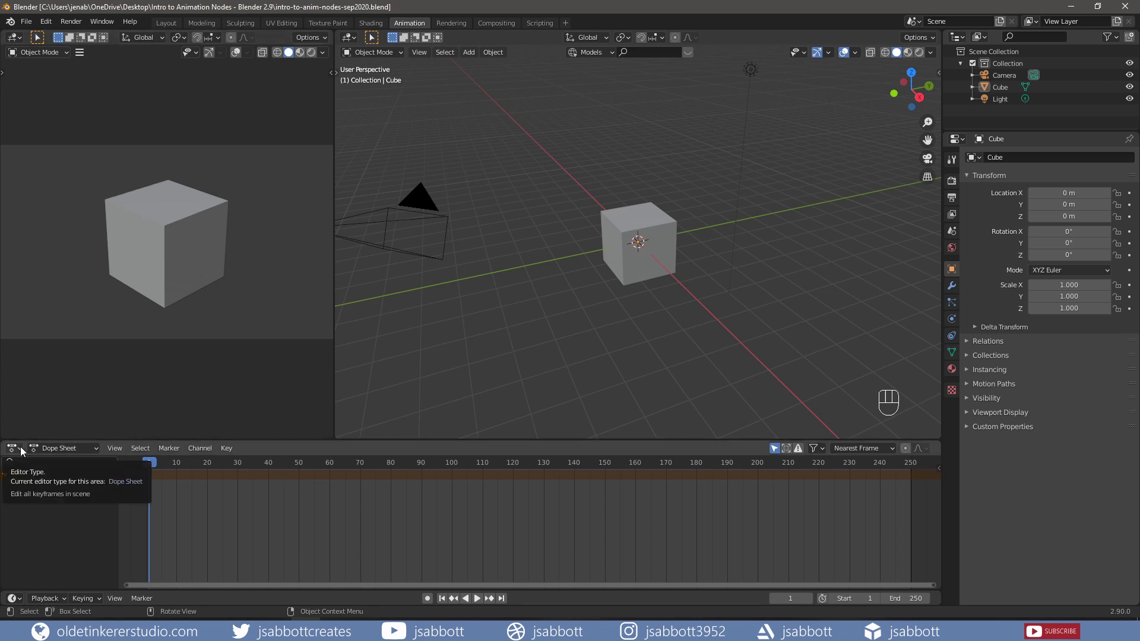
- Enlarge the lower area, create a new Animation Nodes tree and name it 'intro'
left_click_drag(25, 450, 54, 534)
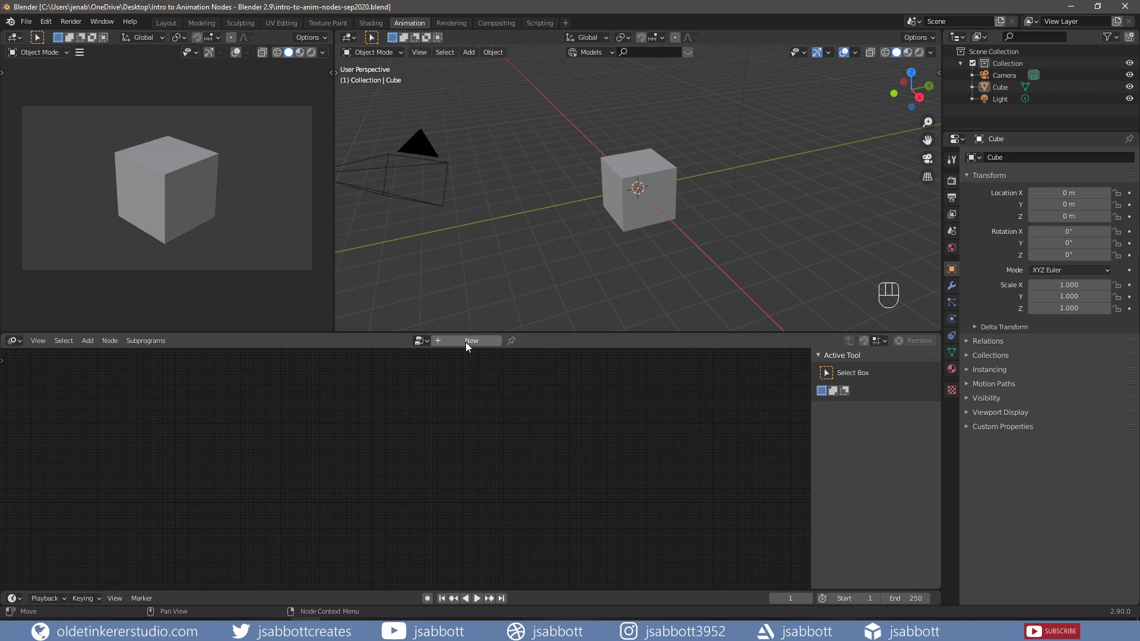
left_click(470, 347)
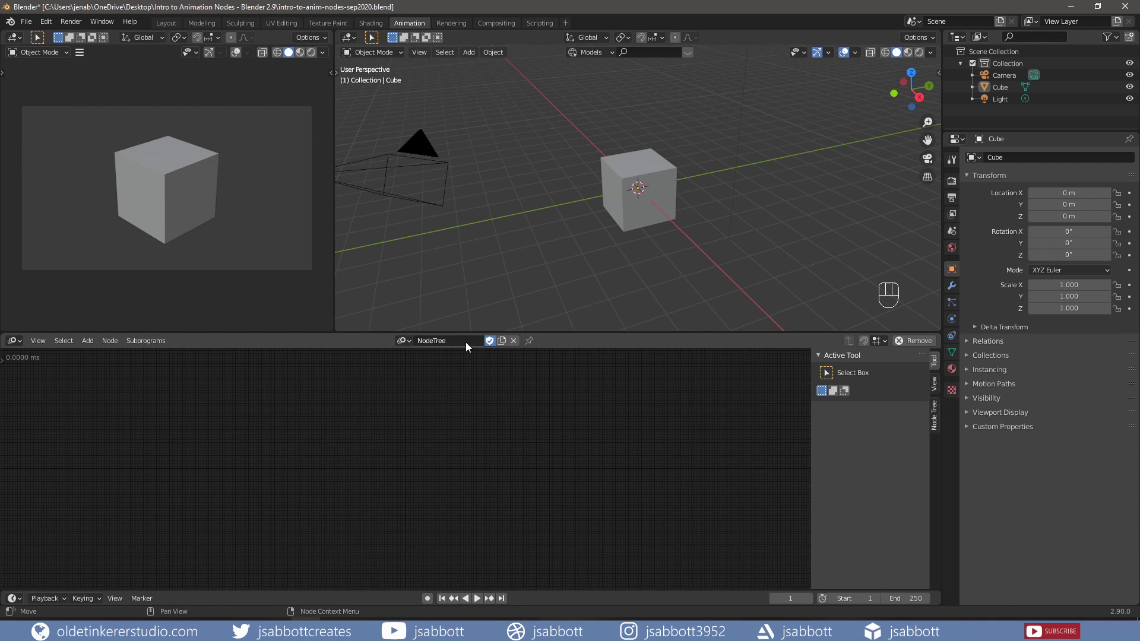
left_click_drag(455, 345, 506, 390)
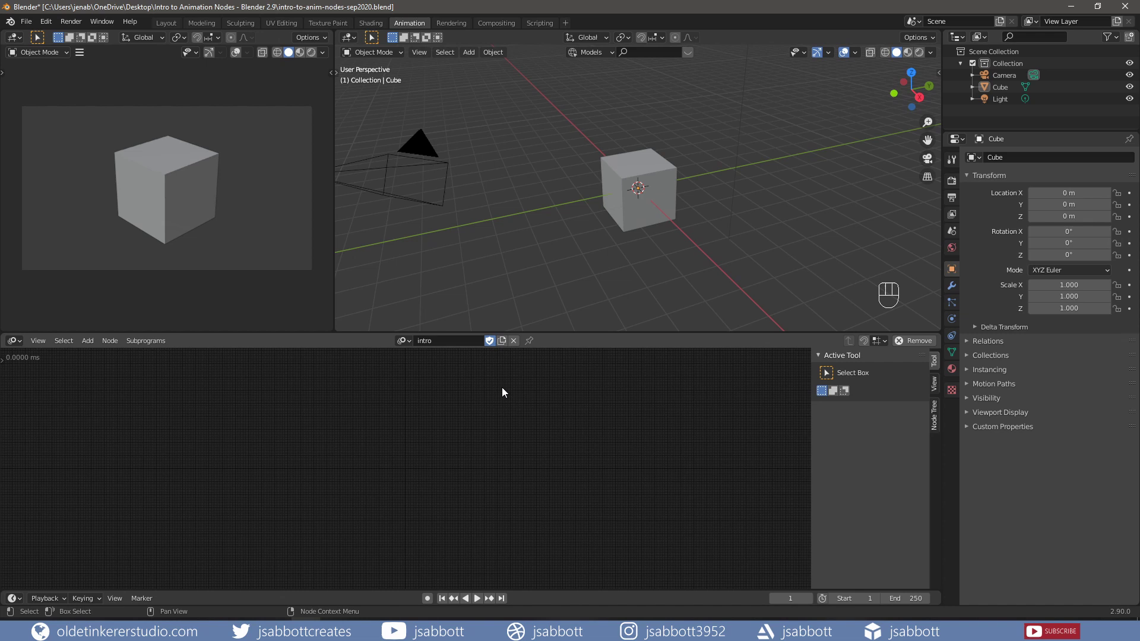
- Add an Integer Input node set to 0 as the first node of the intro tree
key("shift+a")
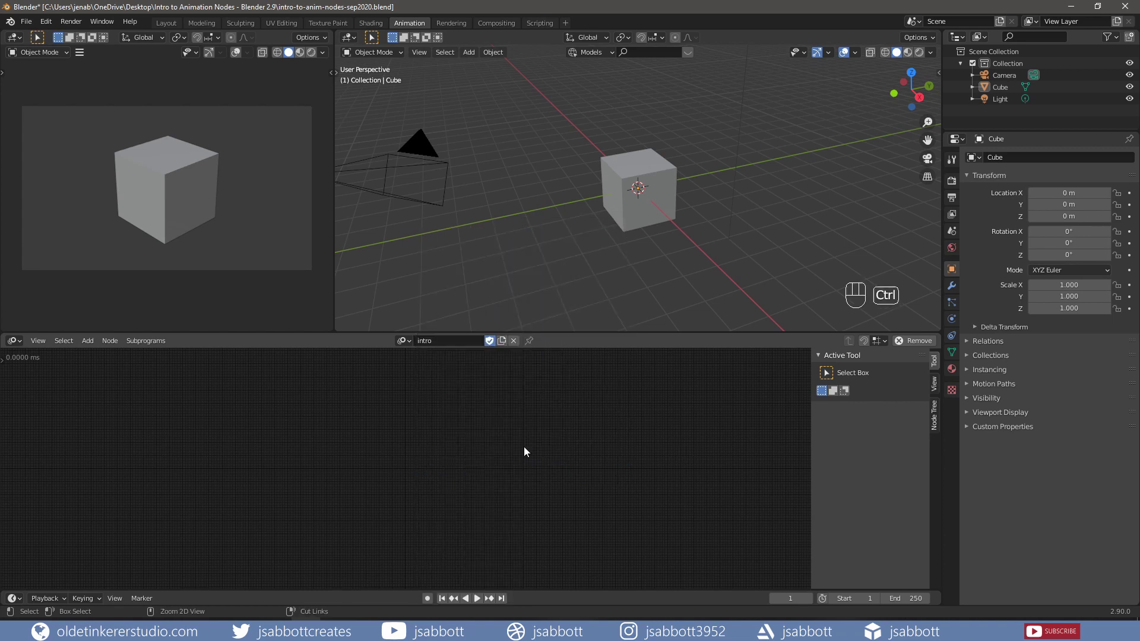
key("ctrl+a")
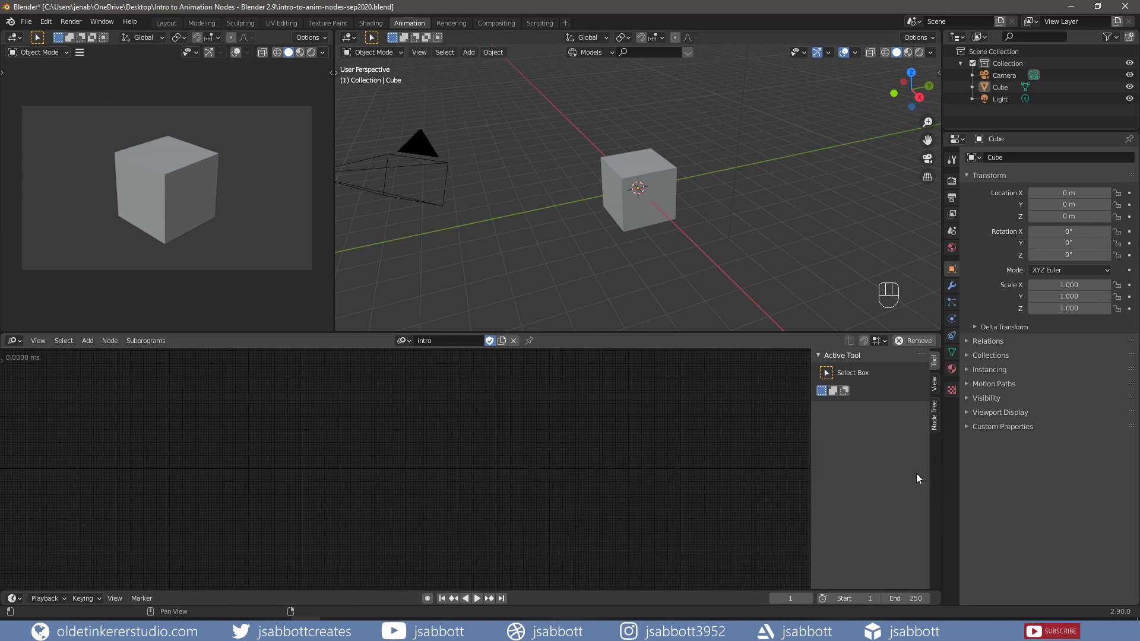
key("n")
key("n")
left_click(938, 363)
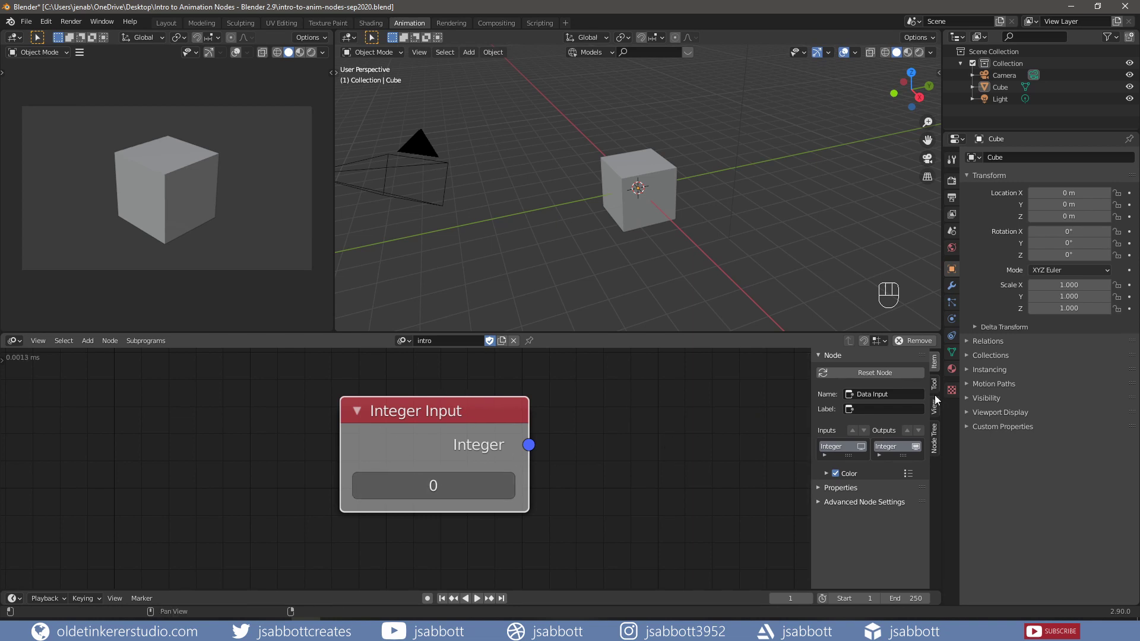
- Show the node editor's settings sidebar for the node tree
left_click(938, 387)
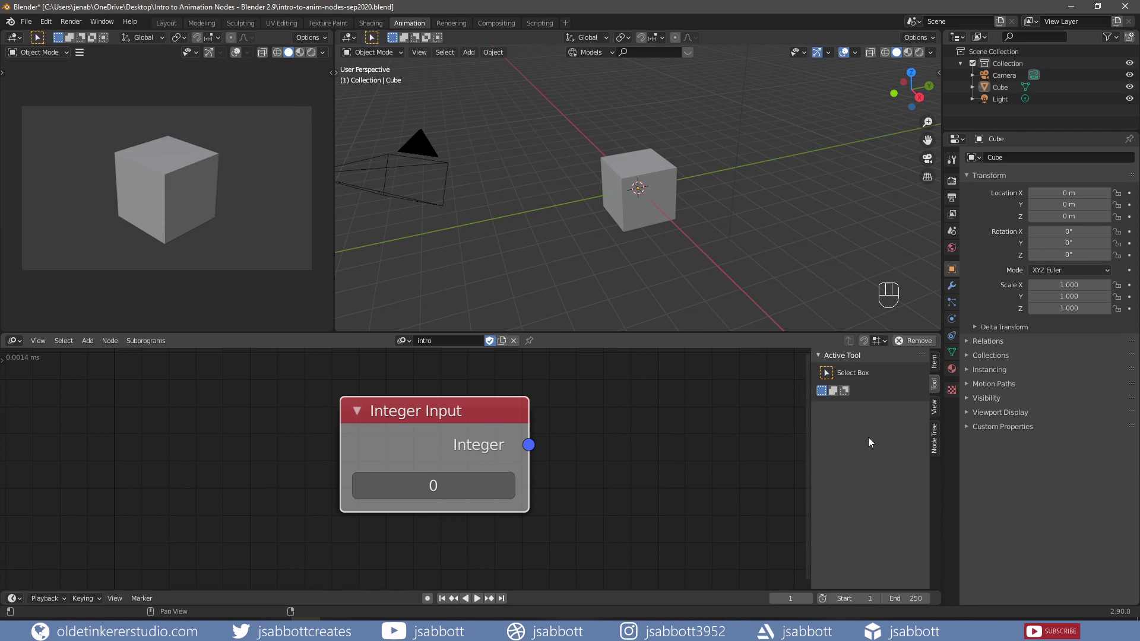
left_click(939, 408)
left_click(939, 407)
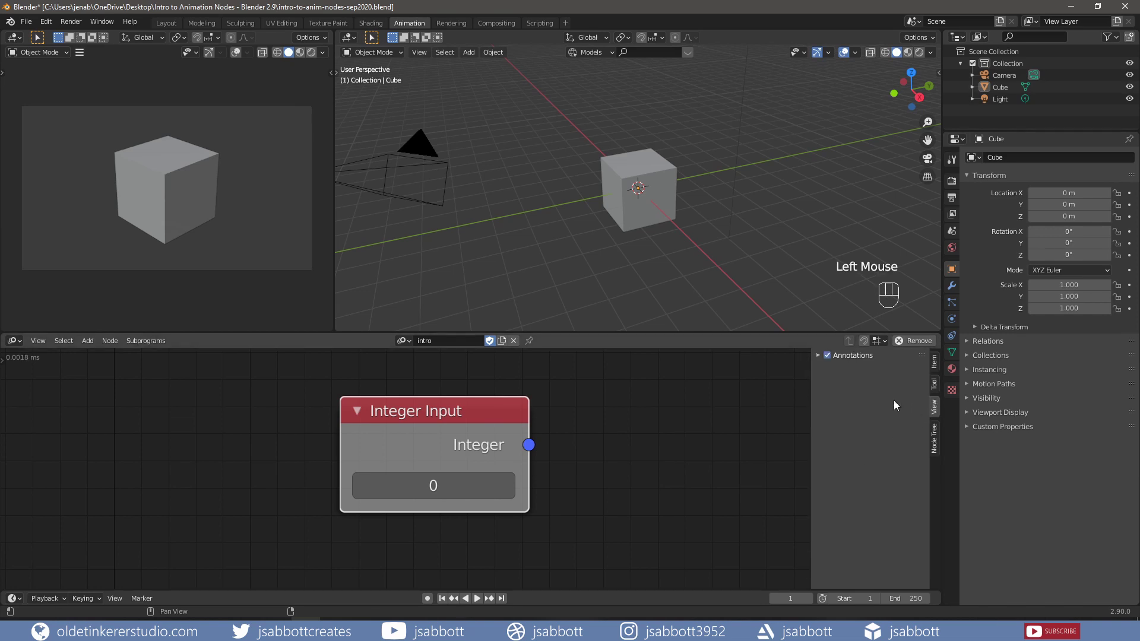
left_click(821, 357)
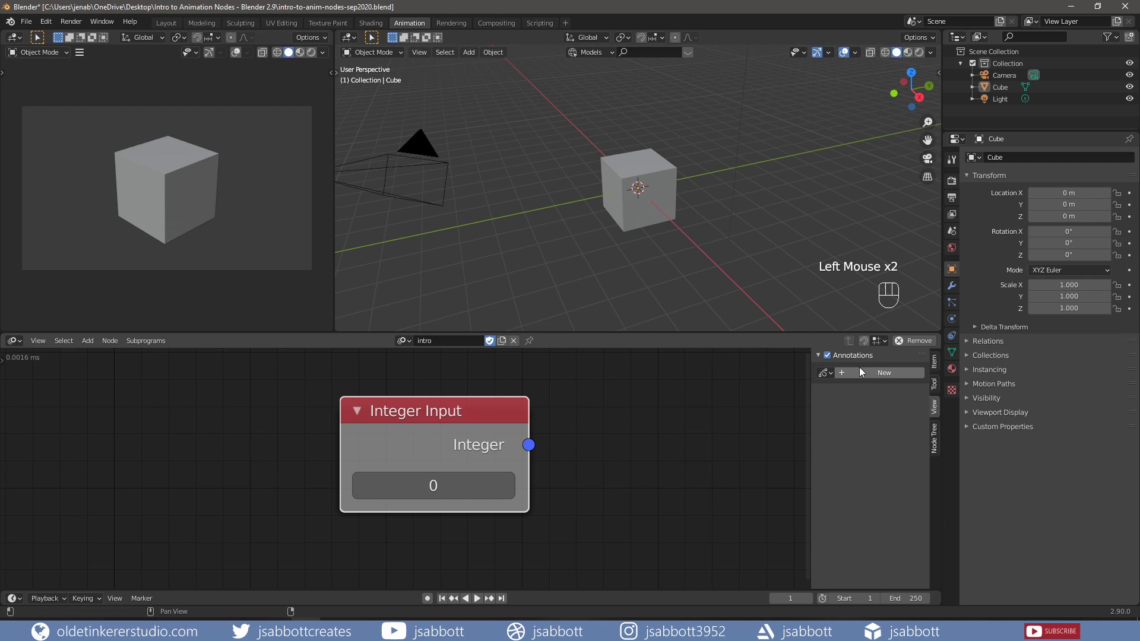
left_click(939, 440)
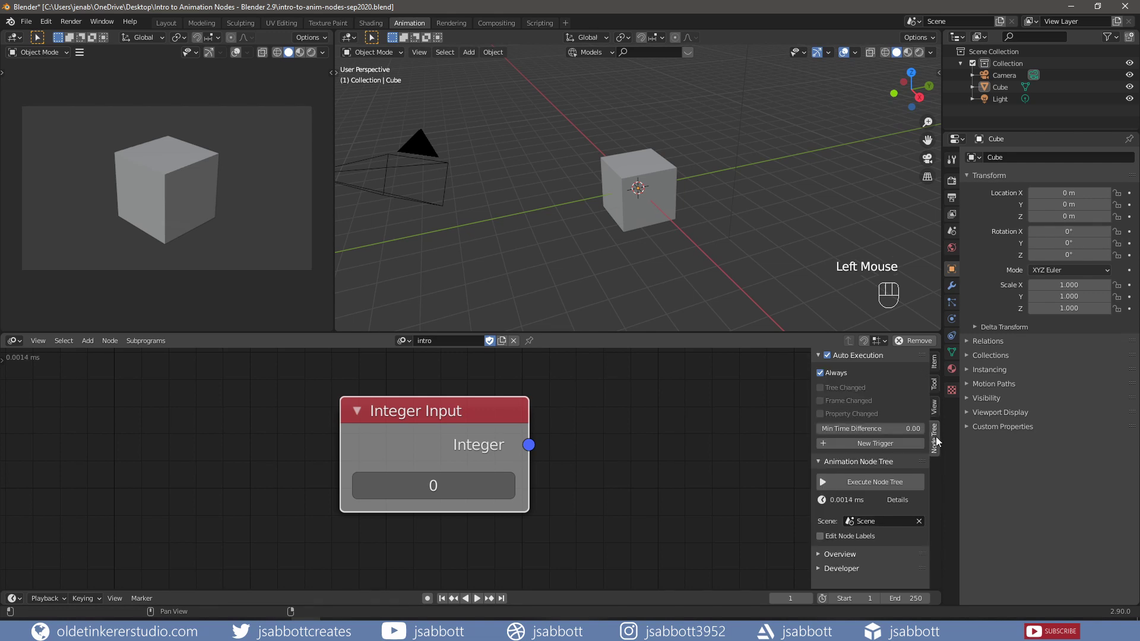
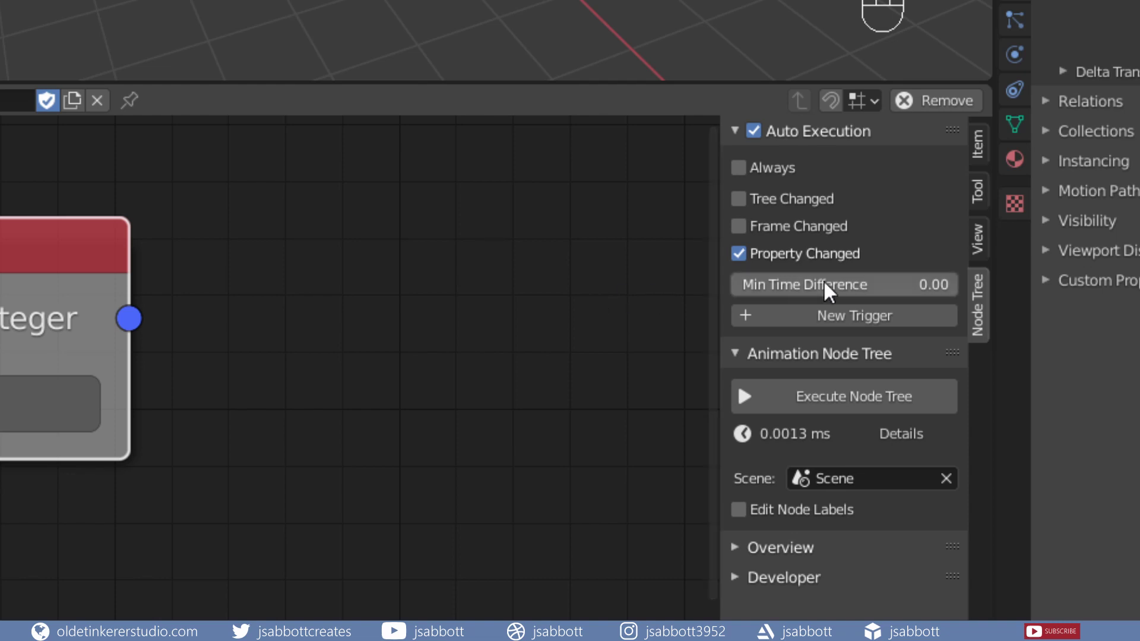
left_click_drag(834, 291, 832, 290)
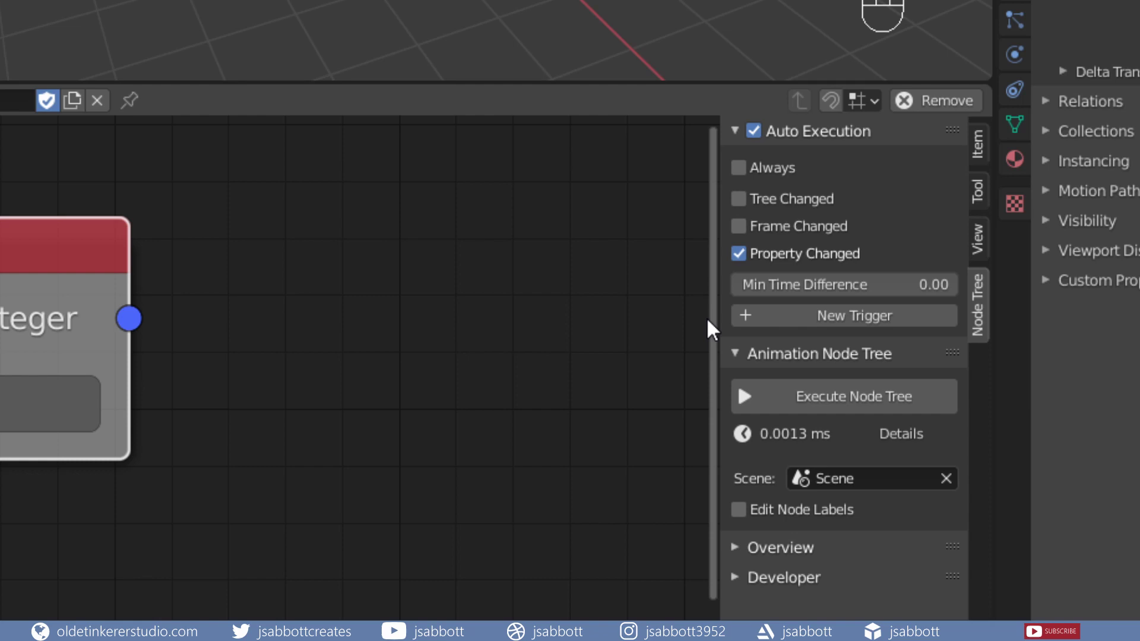
left_click(800, 442)
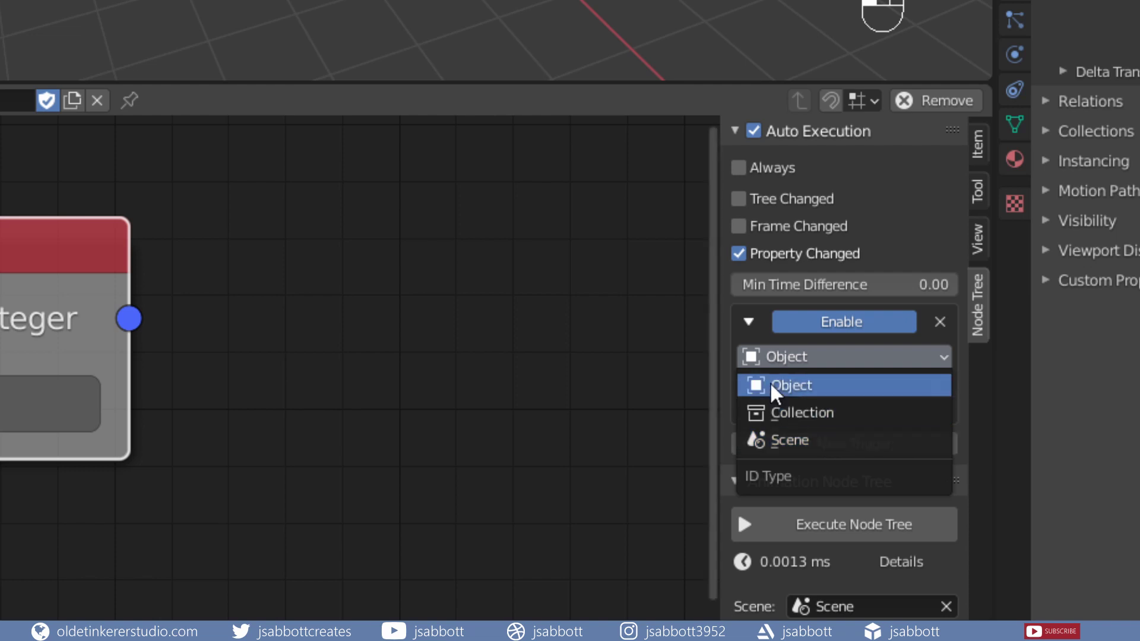
left_click_drag(778, 395, 794, 419)
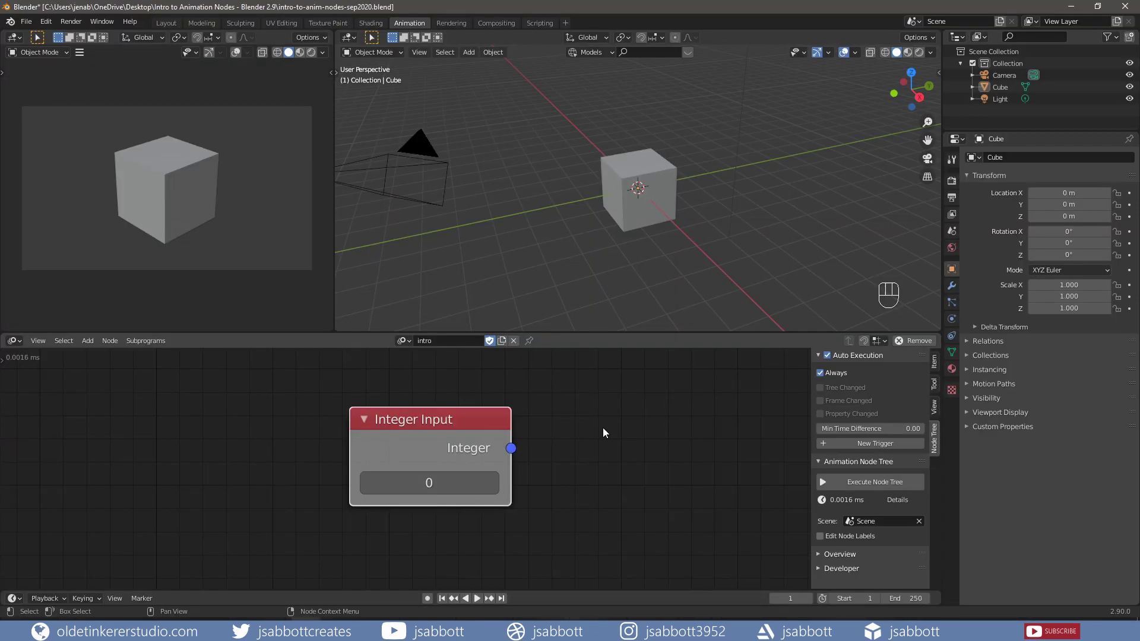
- Delete the default cube and add a torus to the scene
left_click(663, 187)
key("x")
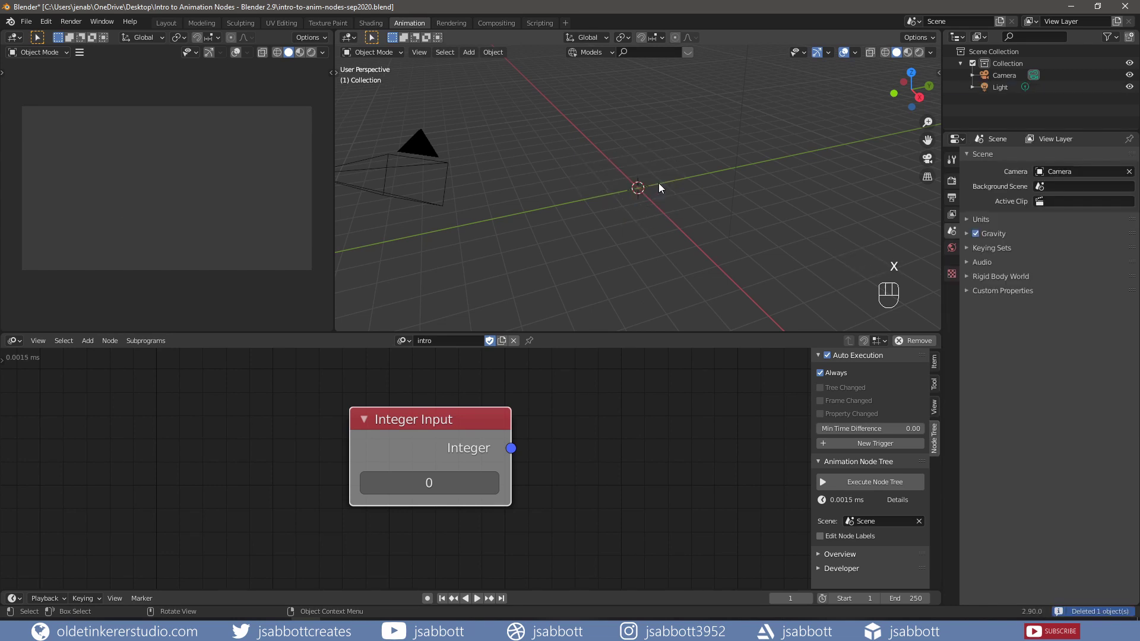
key("shift+a")
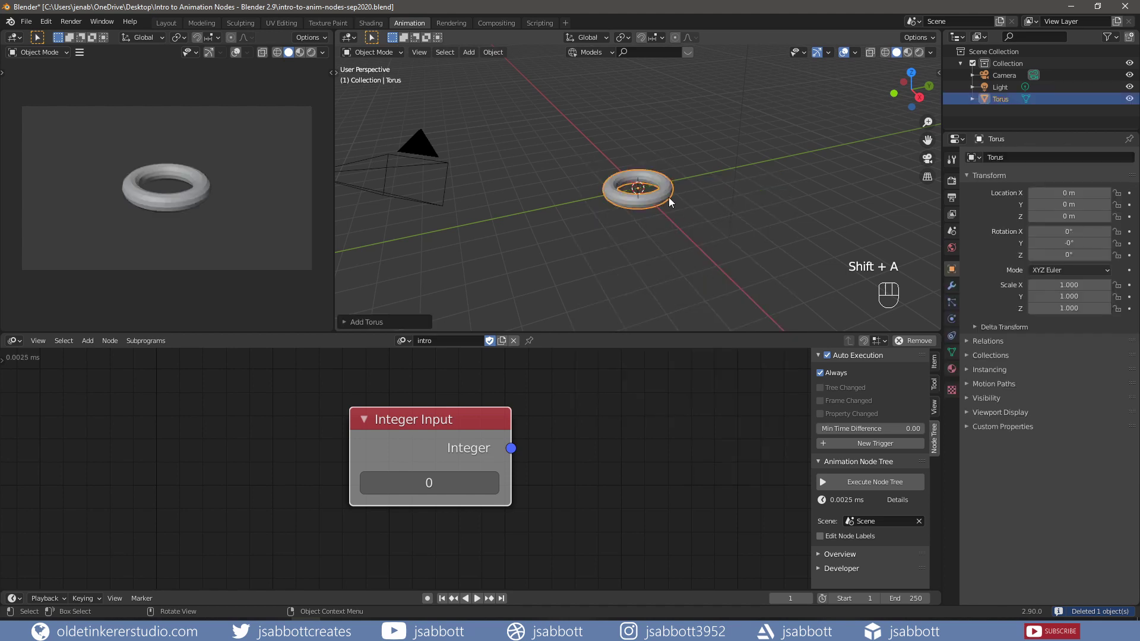
- Delete the Integer Input node, leaving the intro tree empty
right_click(669, 196)
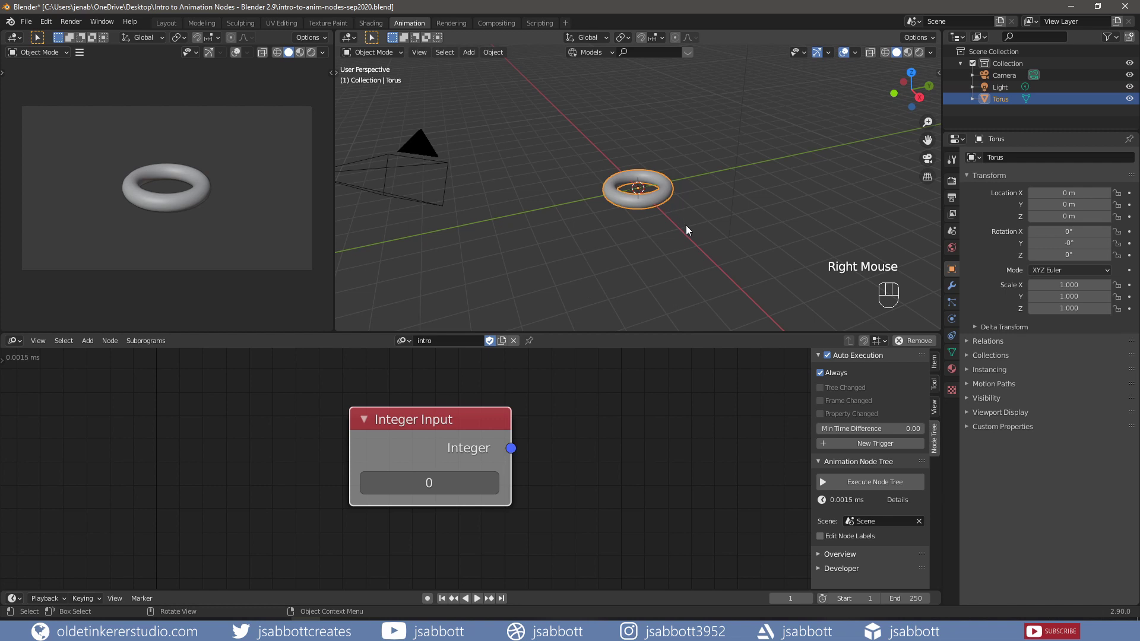
key("x")
left_click(463, 417)
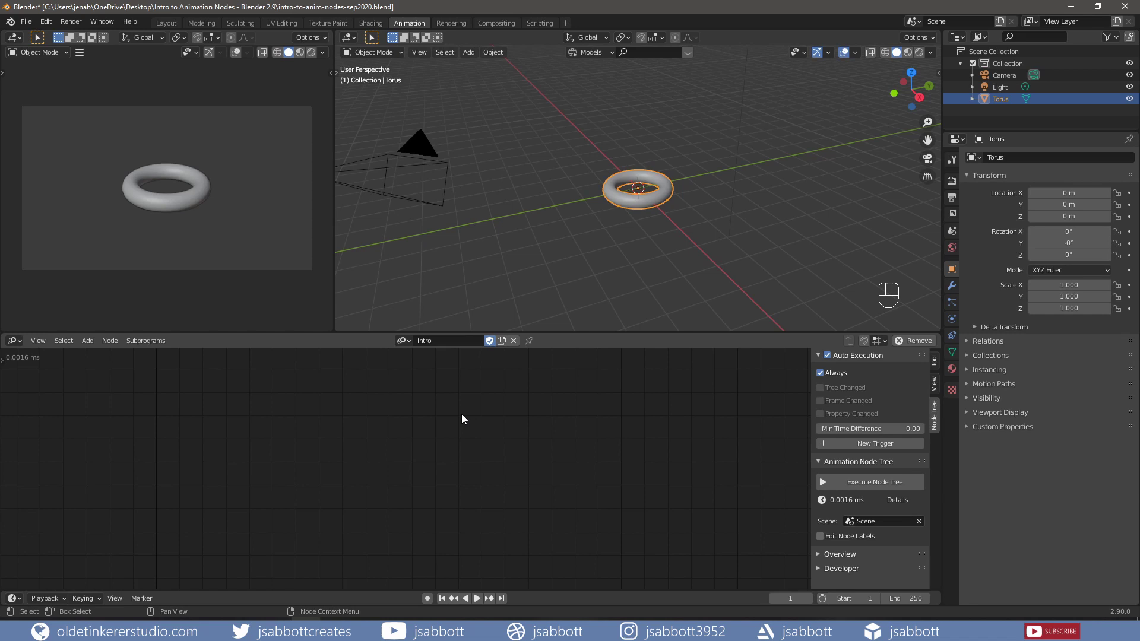
- Add an Object Input node and assign the active Torus to it with the eyedropper
key("shift+a")
key("shift+a")
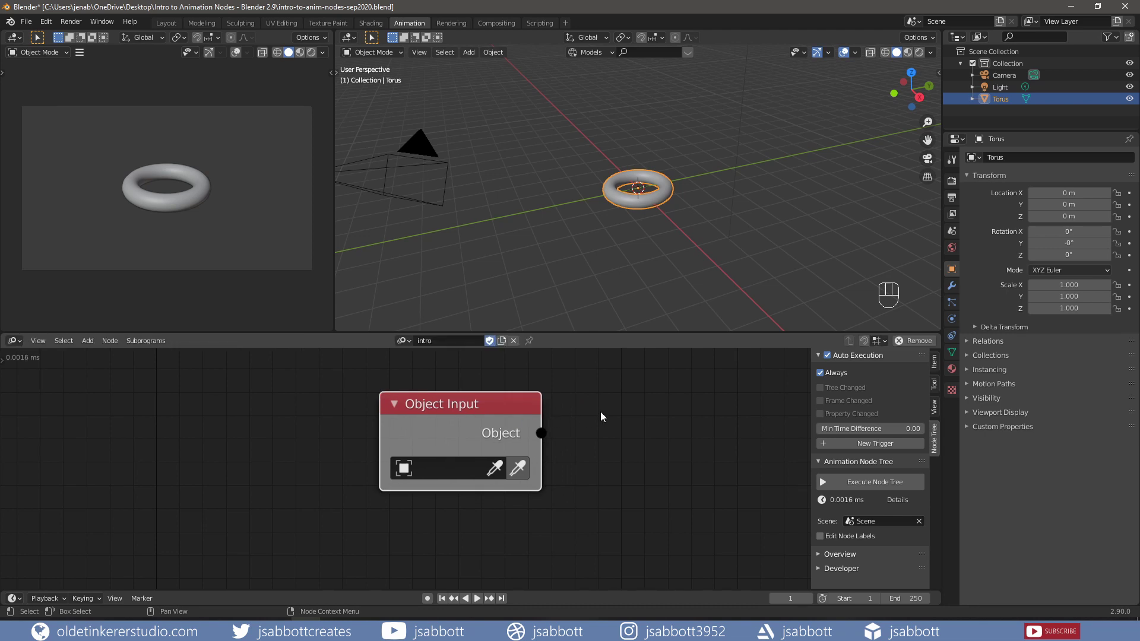
scroll("down", 3)
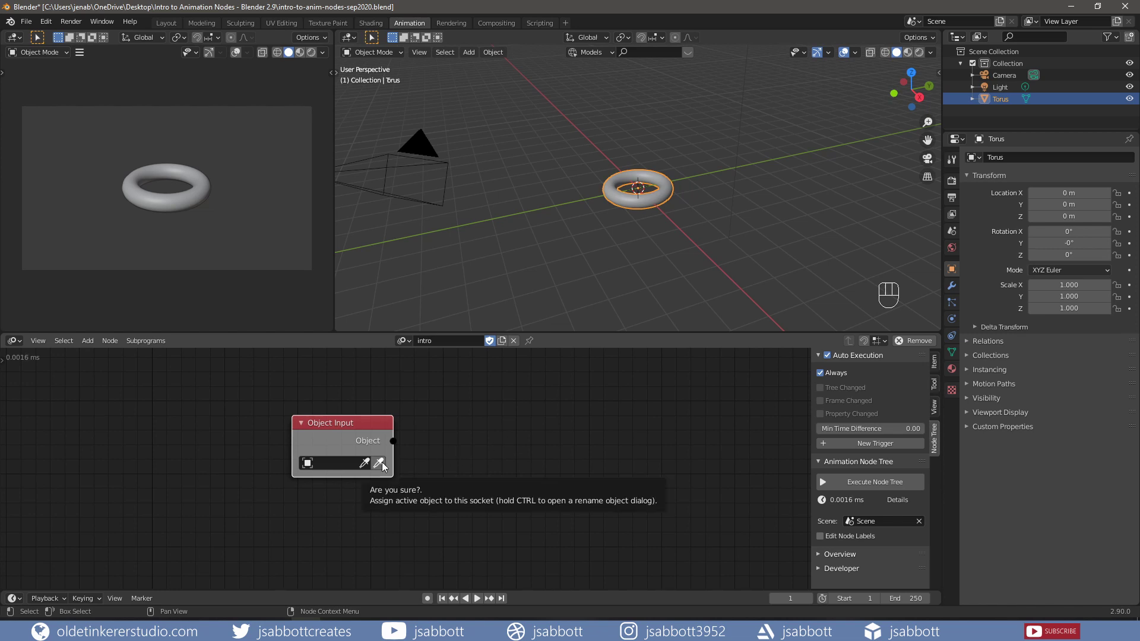
left_click(386, 467)
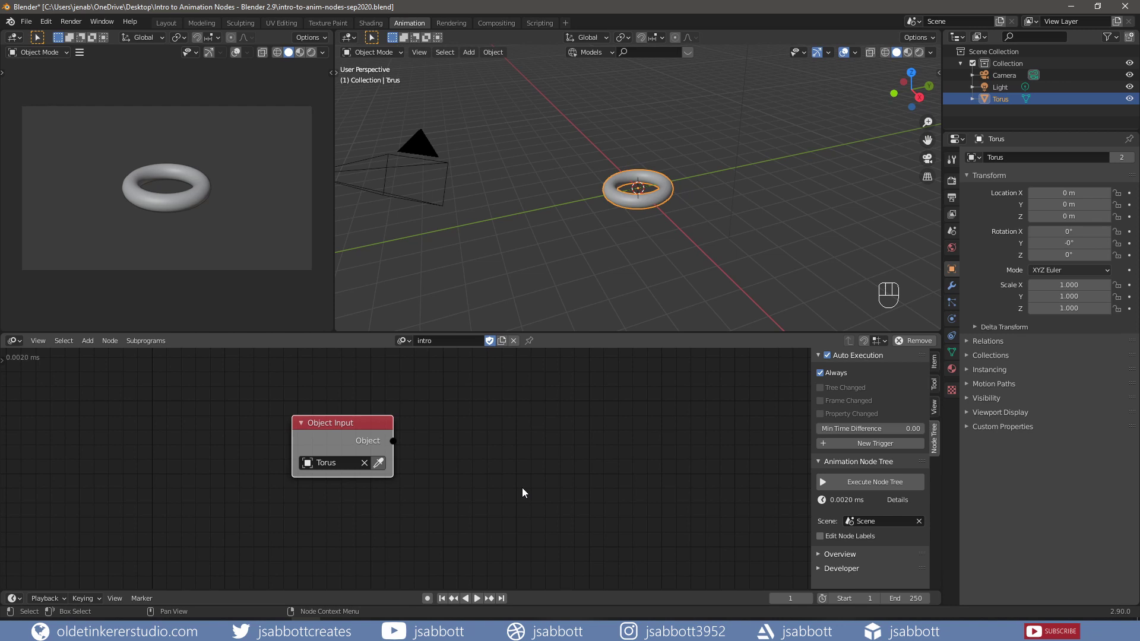
- Add an Object Transforms Output node fed by the Torus, driving its location on X, Y and Z
key("shift+a")
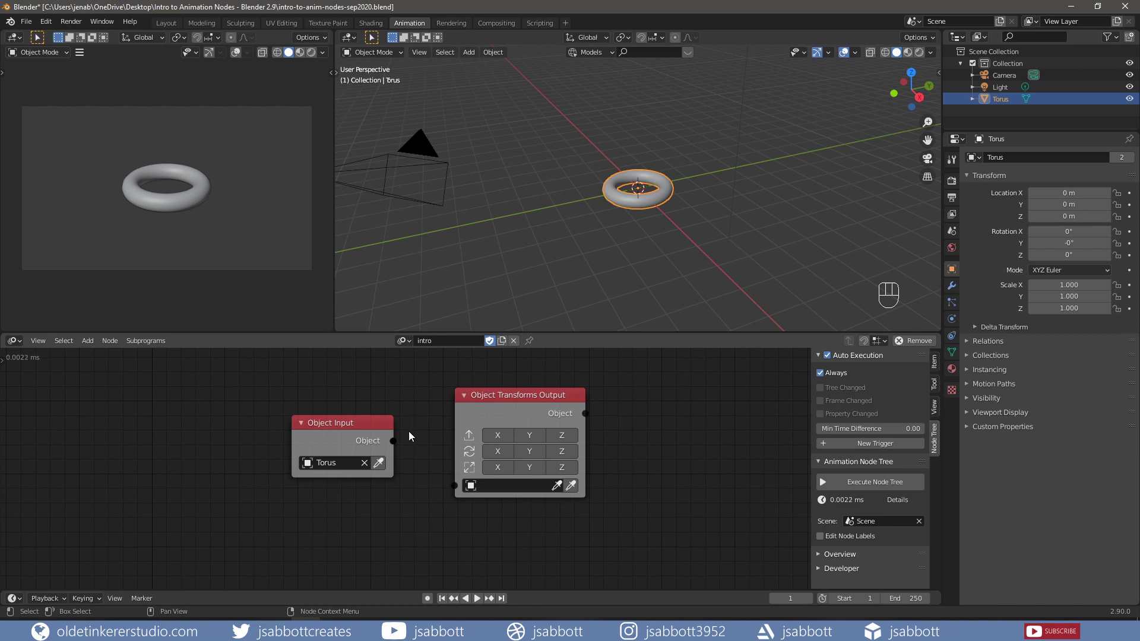
left_click_drag(399, 445, 452, 490)
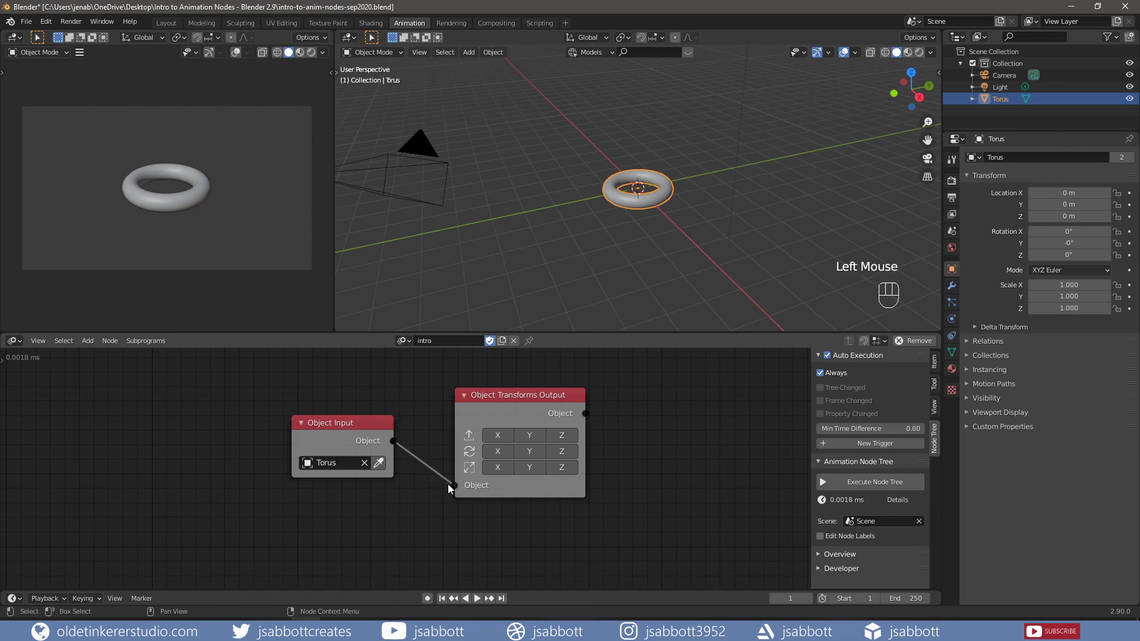
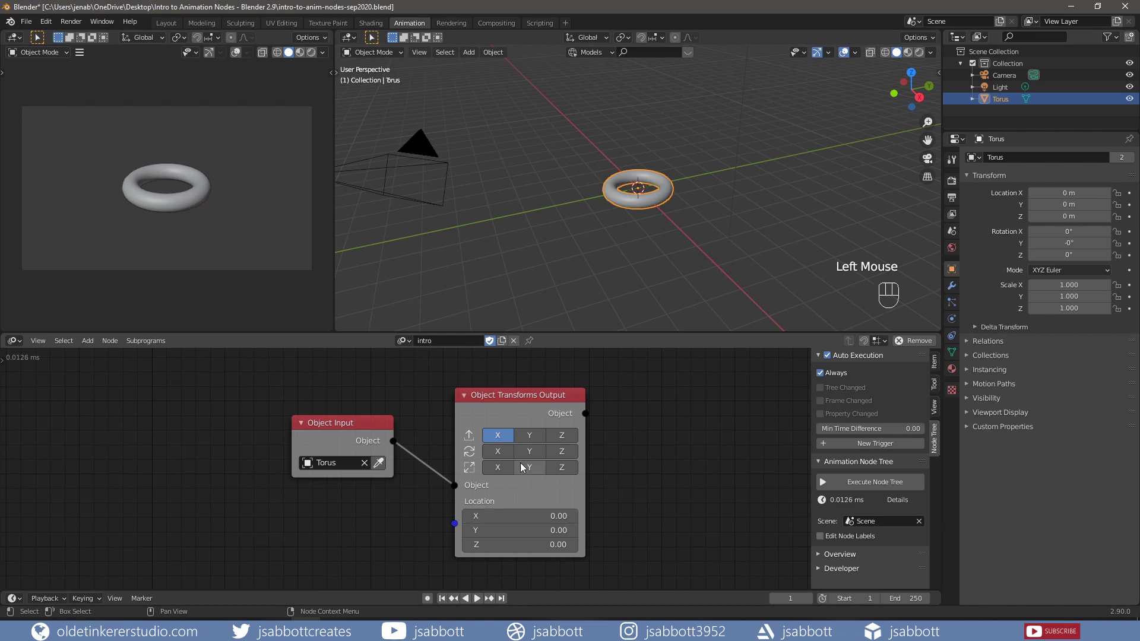
left_click(531, 438)
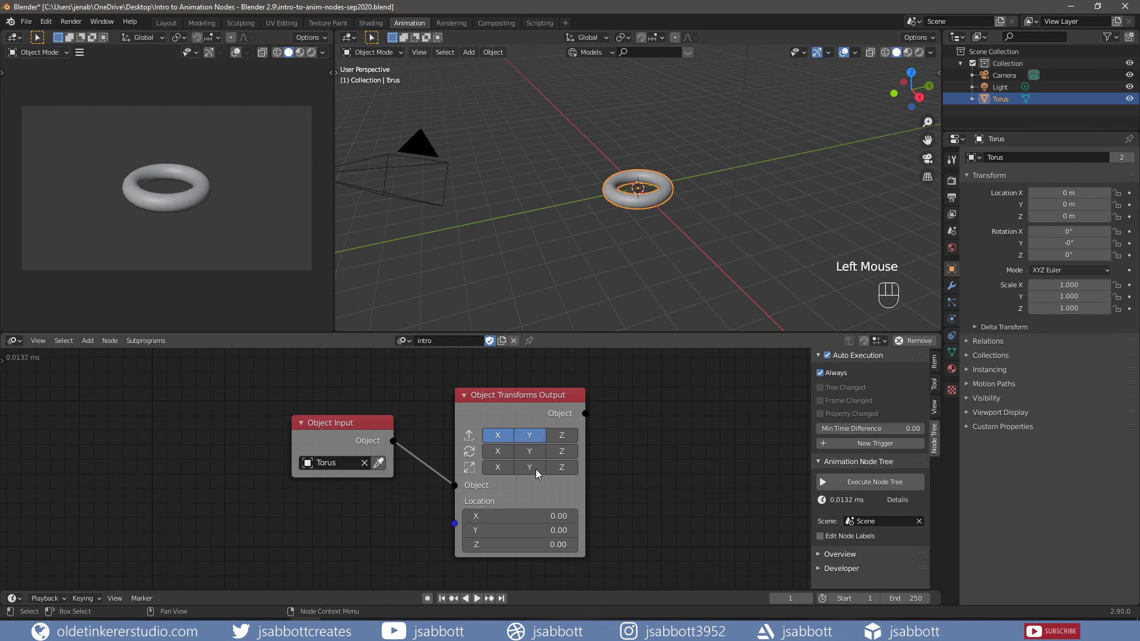
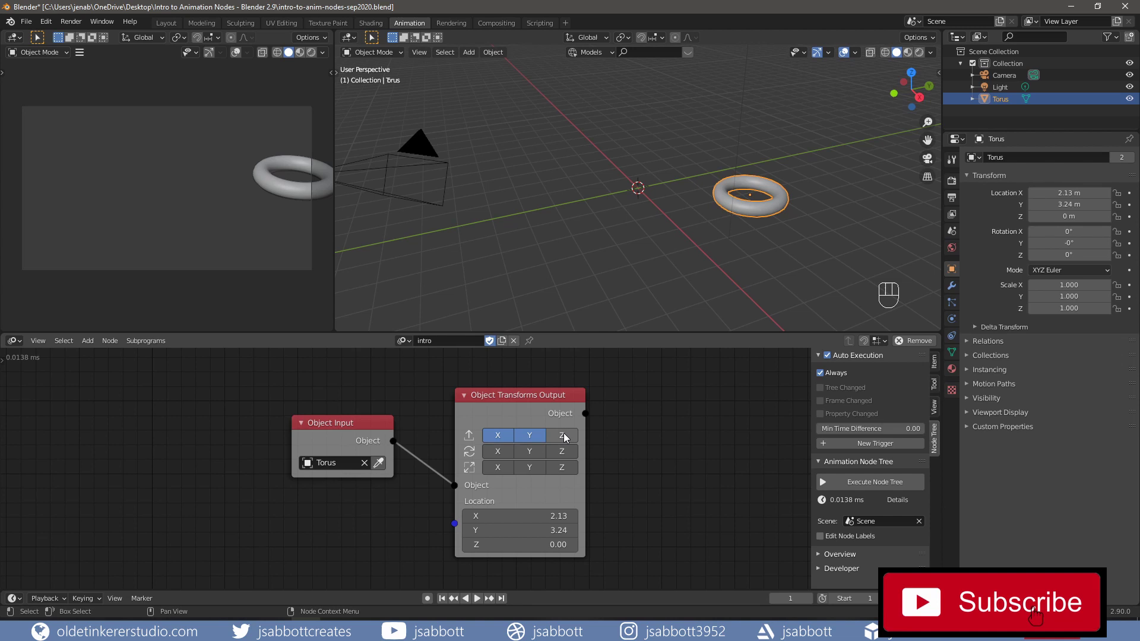
left_click(568, 436)
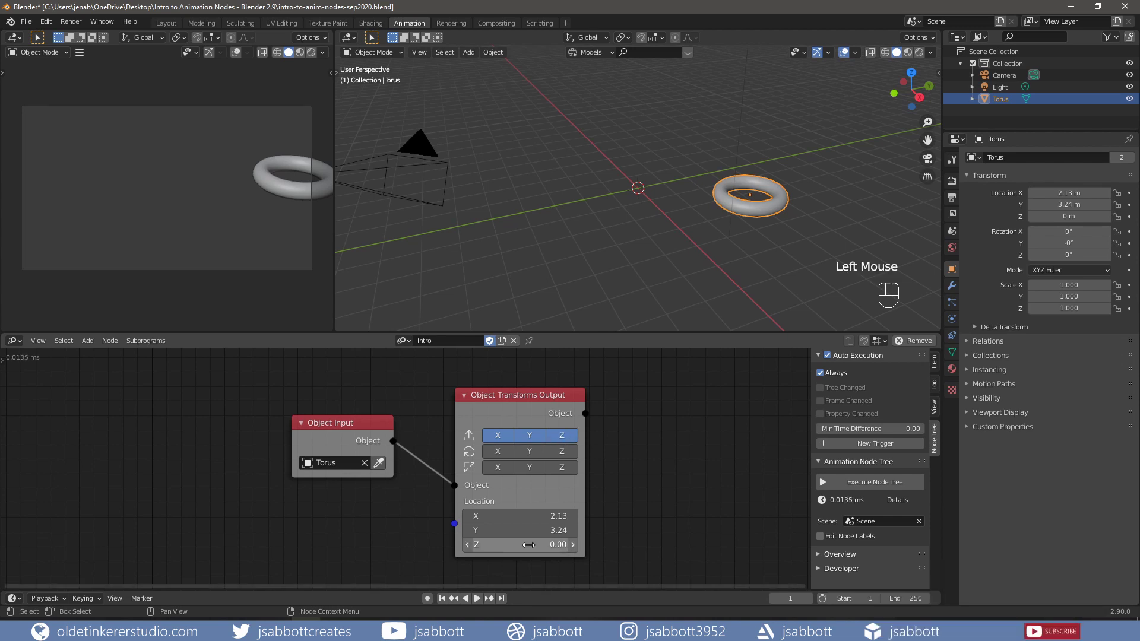
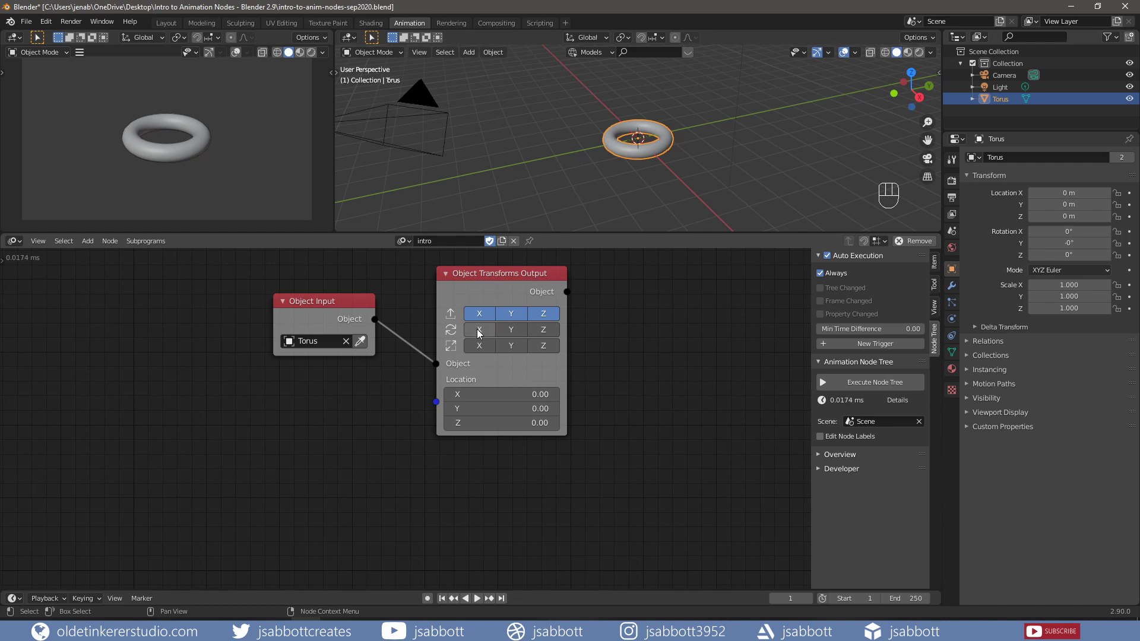
- Enable the X, Y and Z rotation channels on the Object Transforms Output node
left_click(481, 335)
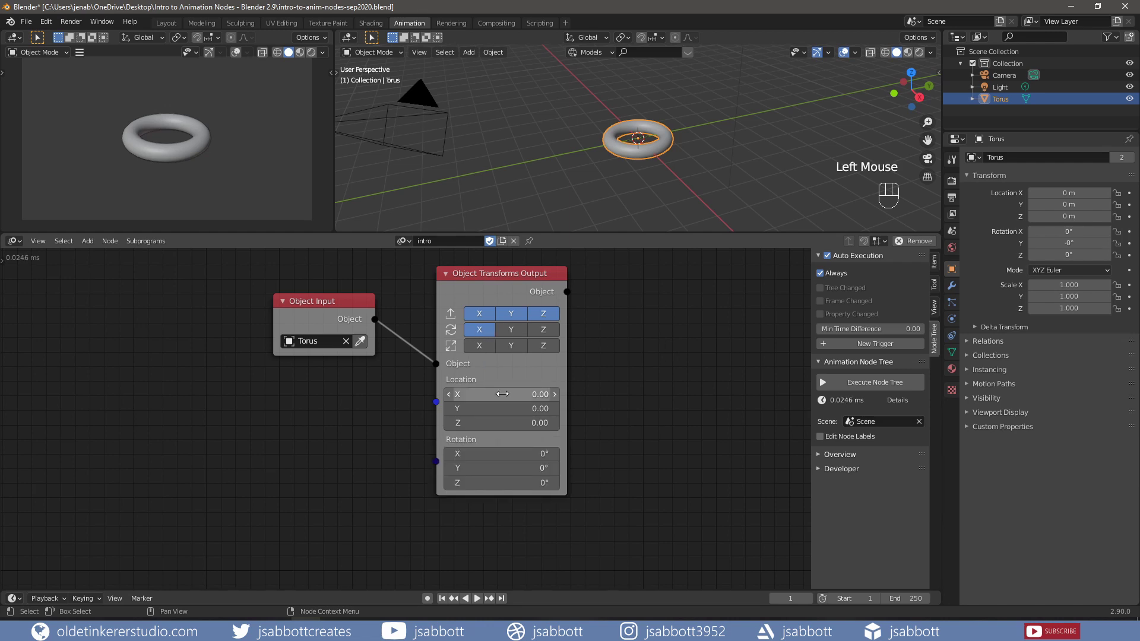
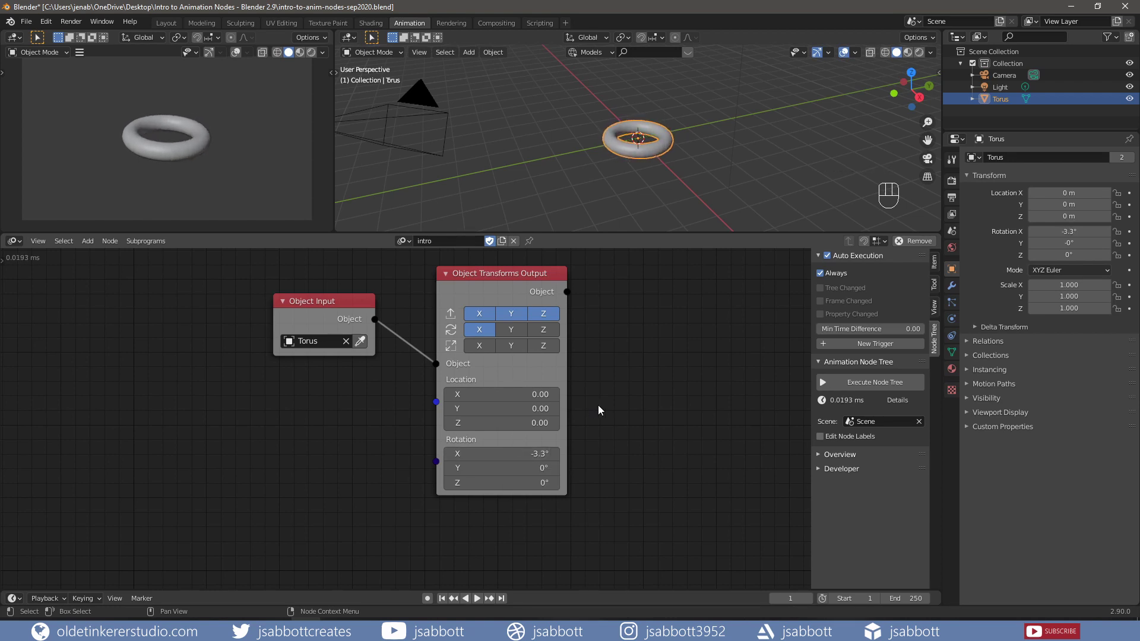
left_click(512, 330)
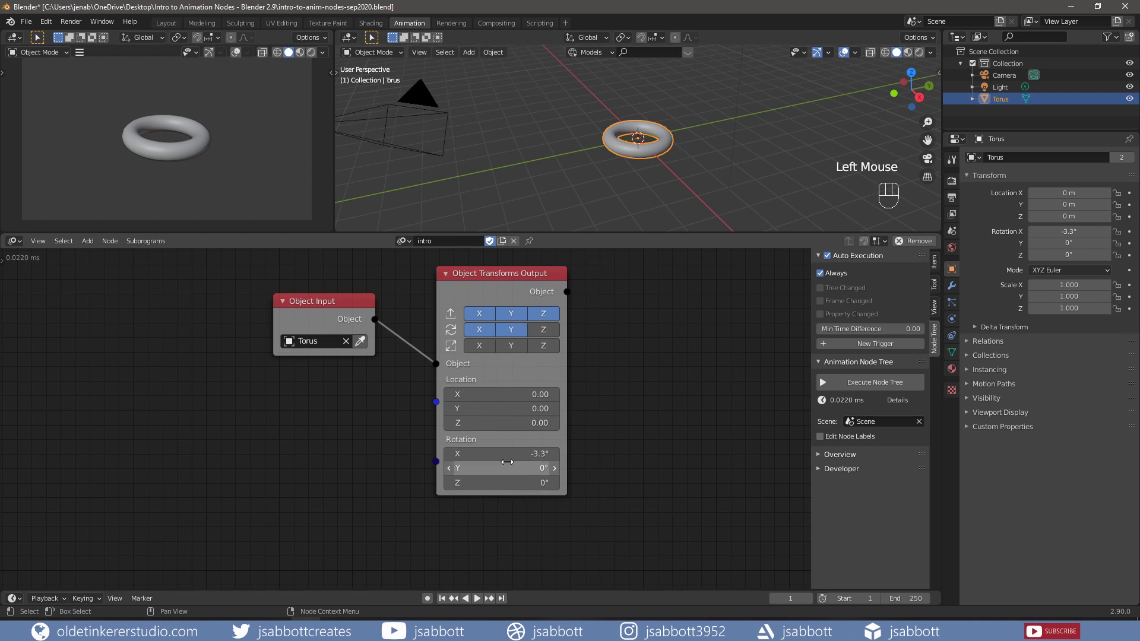
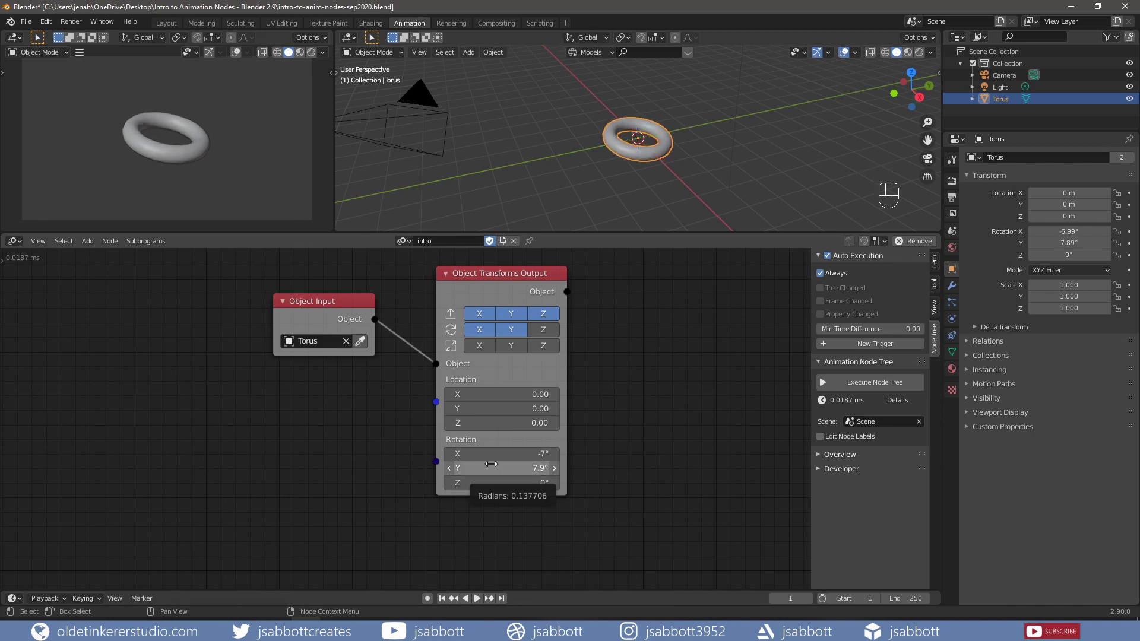
left_click(545, 331)
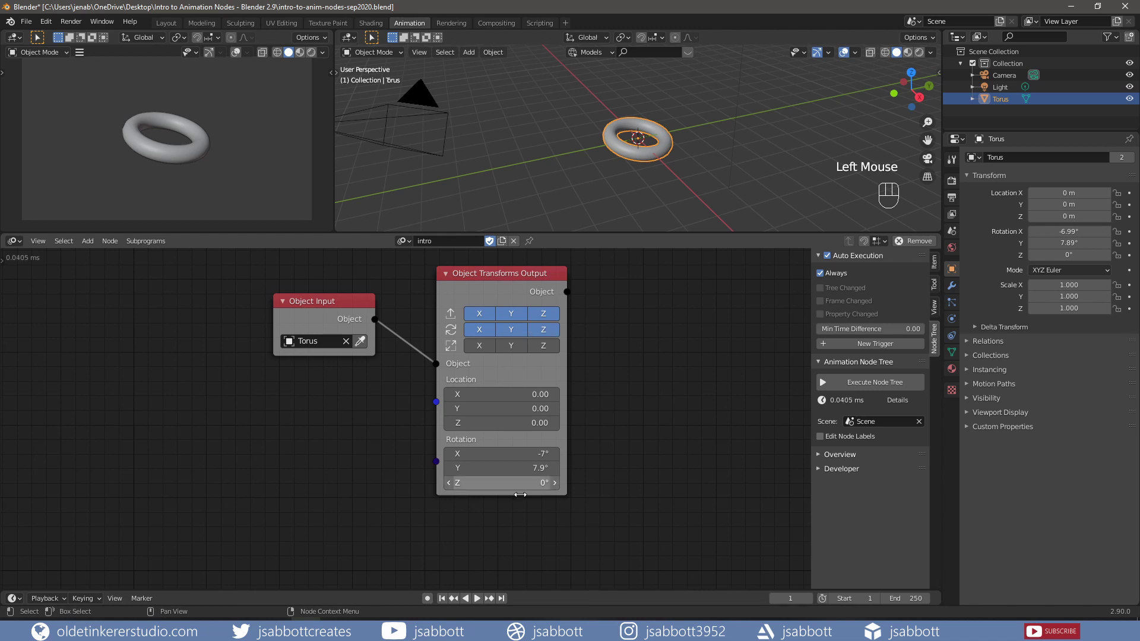
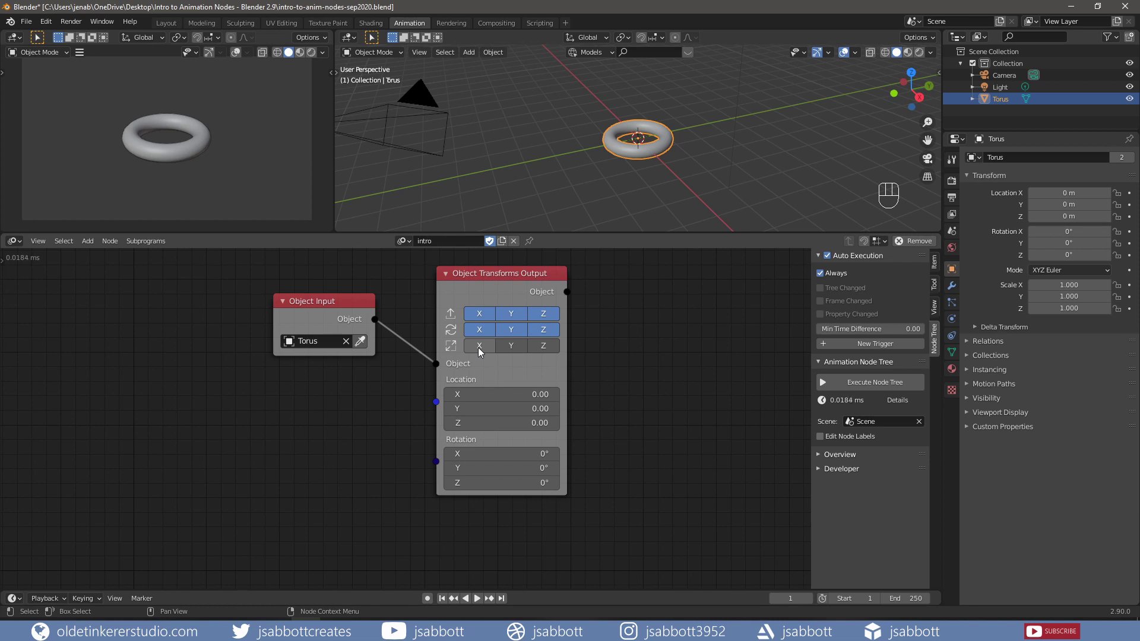
- Enable the X, Y and Z scale channels on the Object Transforms Output node
left_click(482, 350)
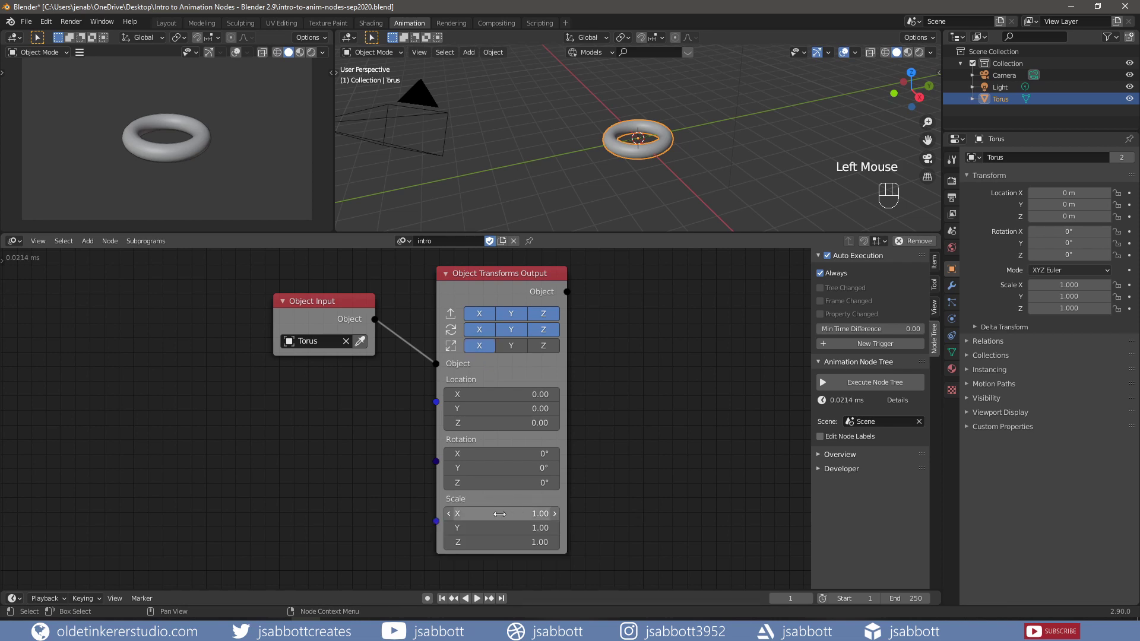
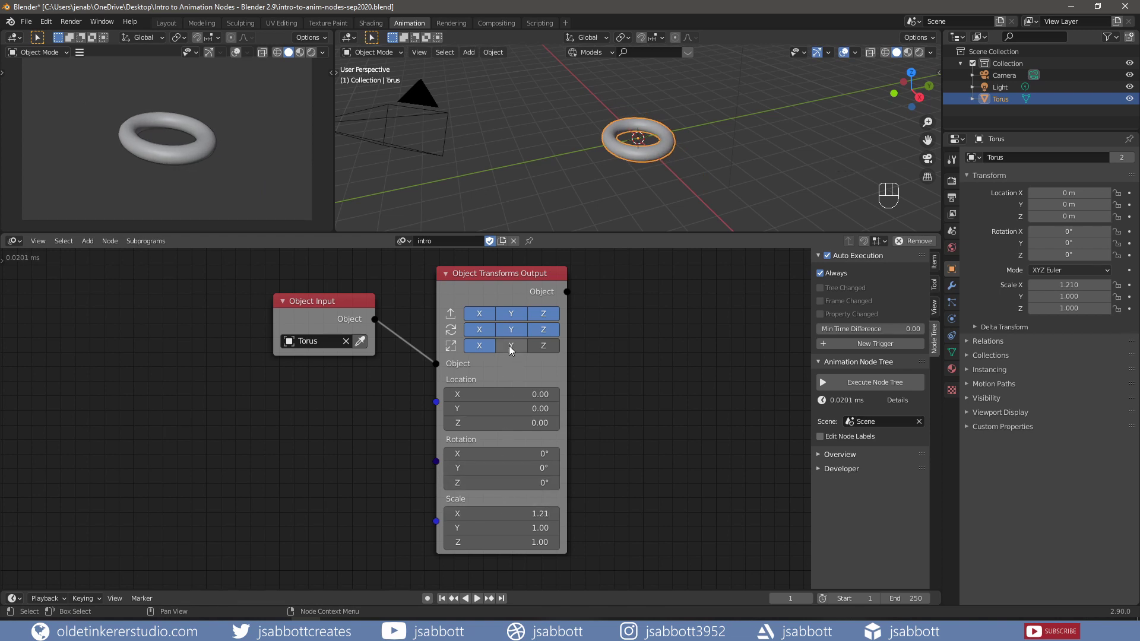
left_click(513, 348)
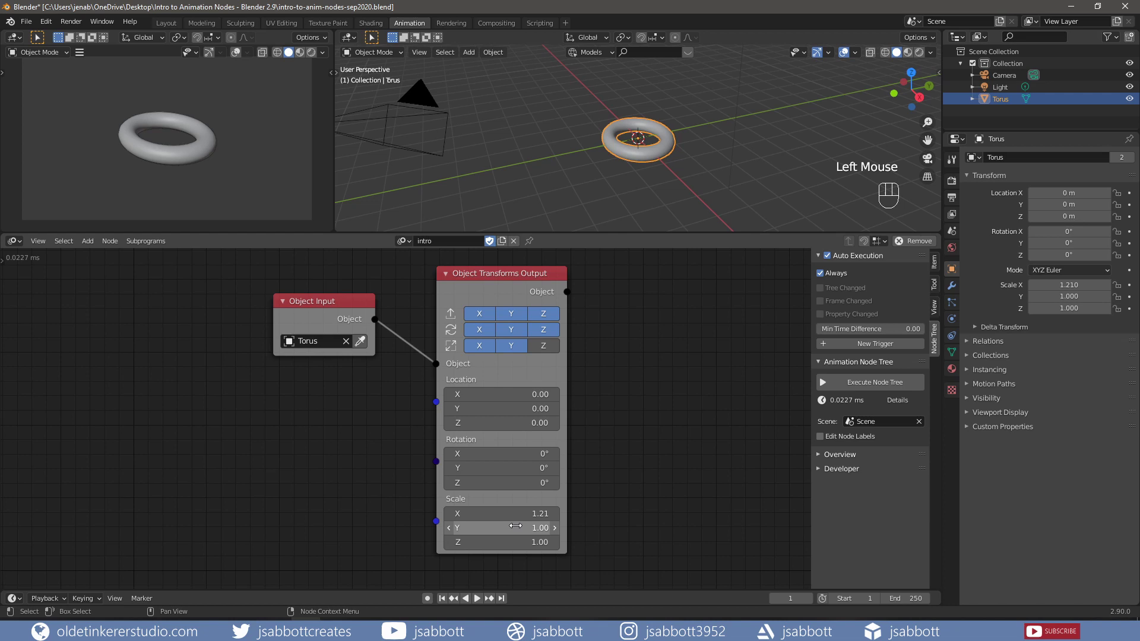
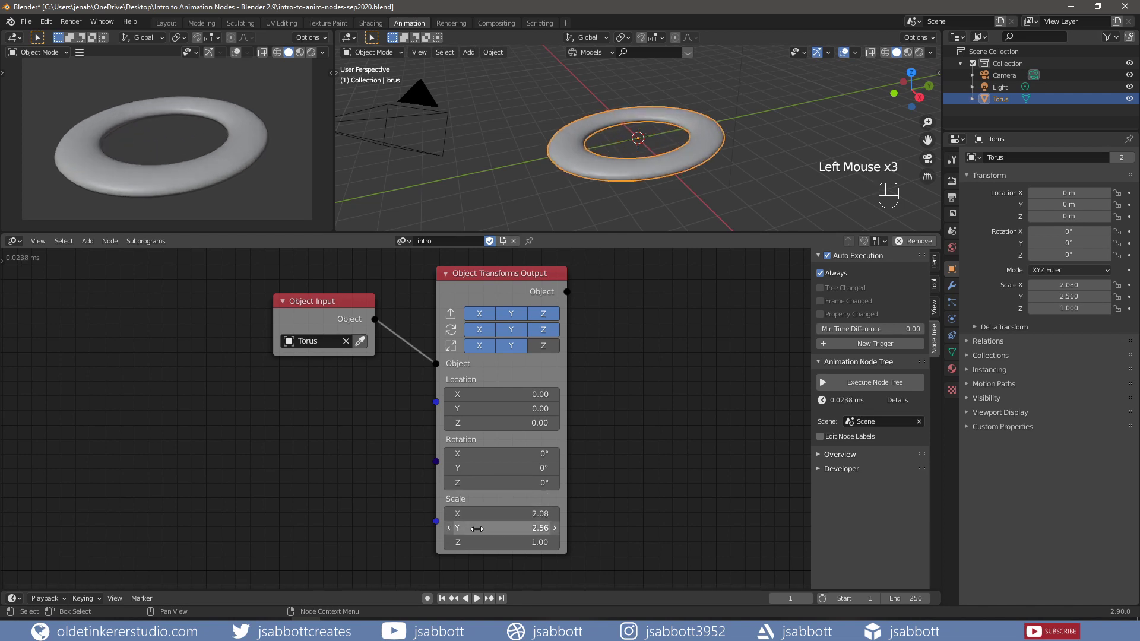
left_click(551, 351)
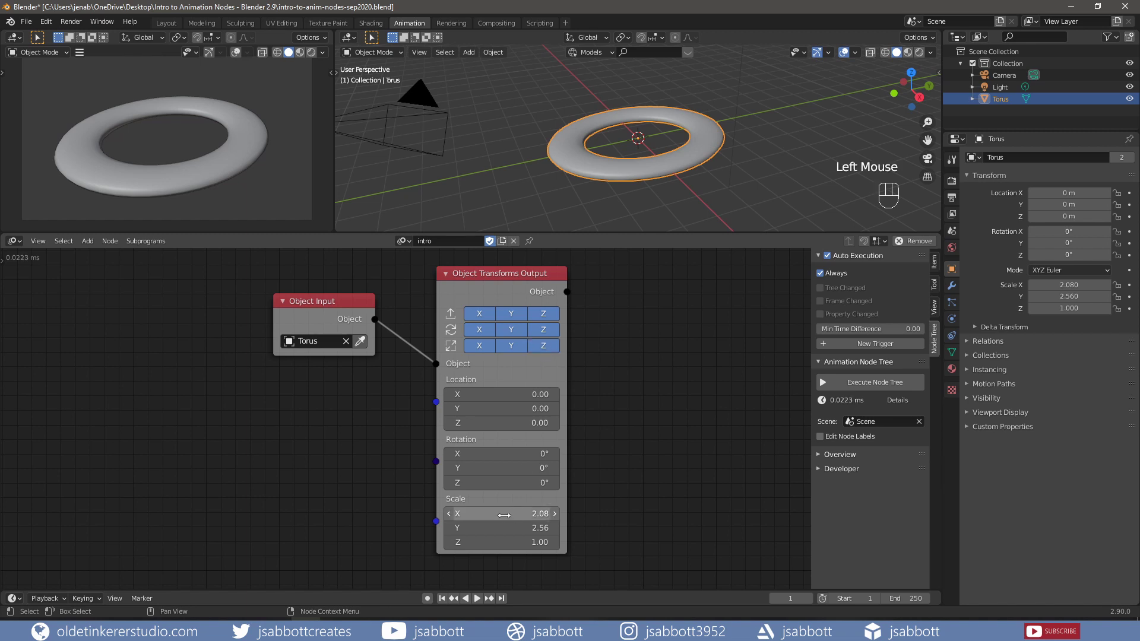
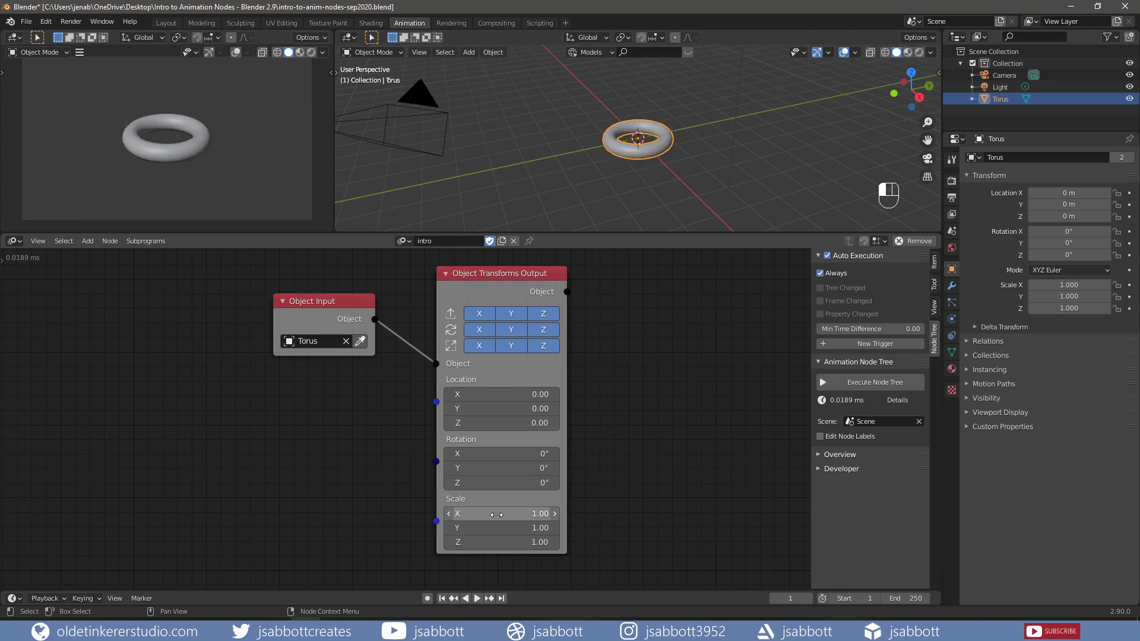
- Add a Time Info node and reveal its Frame, Start Frame, End Frame and Frame Rate outputs
key("shift+a")
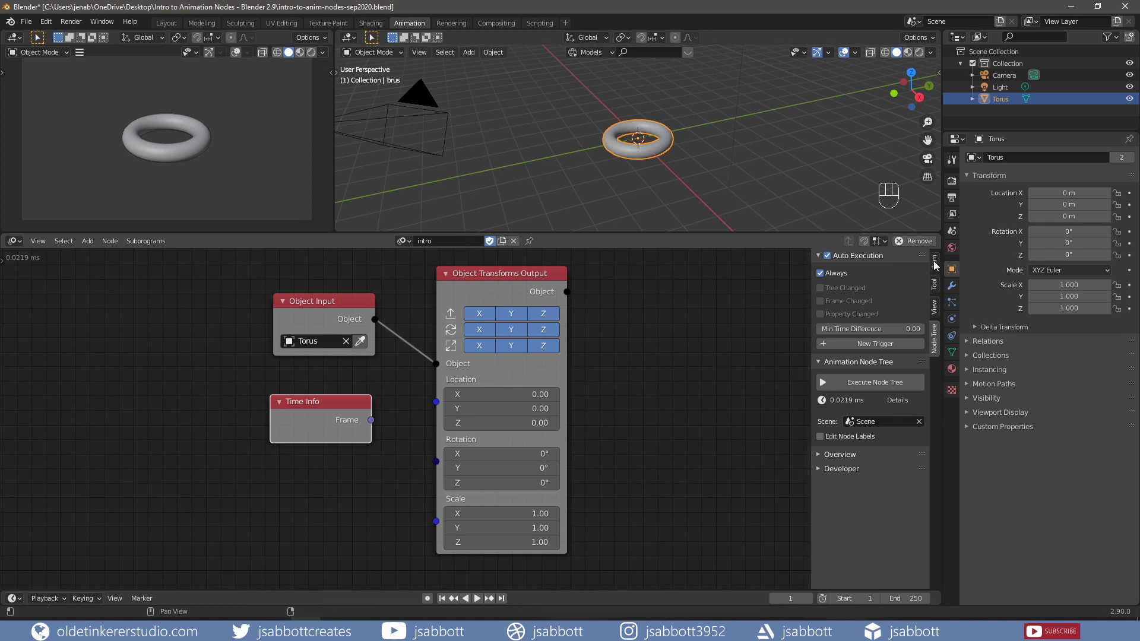
left_click(939, 266)
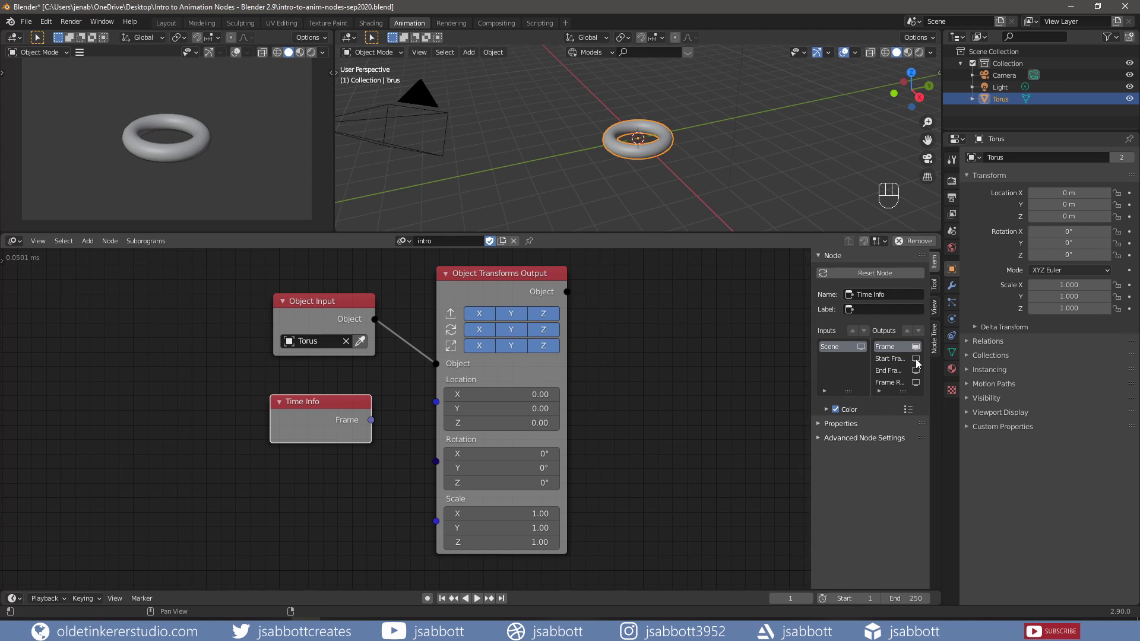
left_click(920, 364)
left_click(920, 376)
left_click(919, 385)
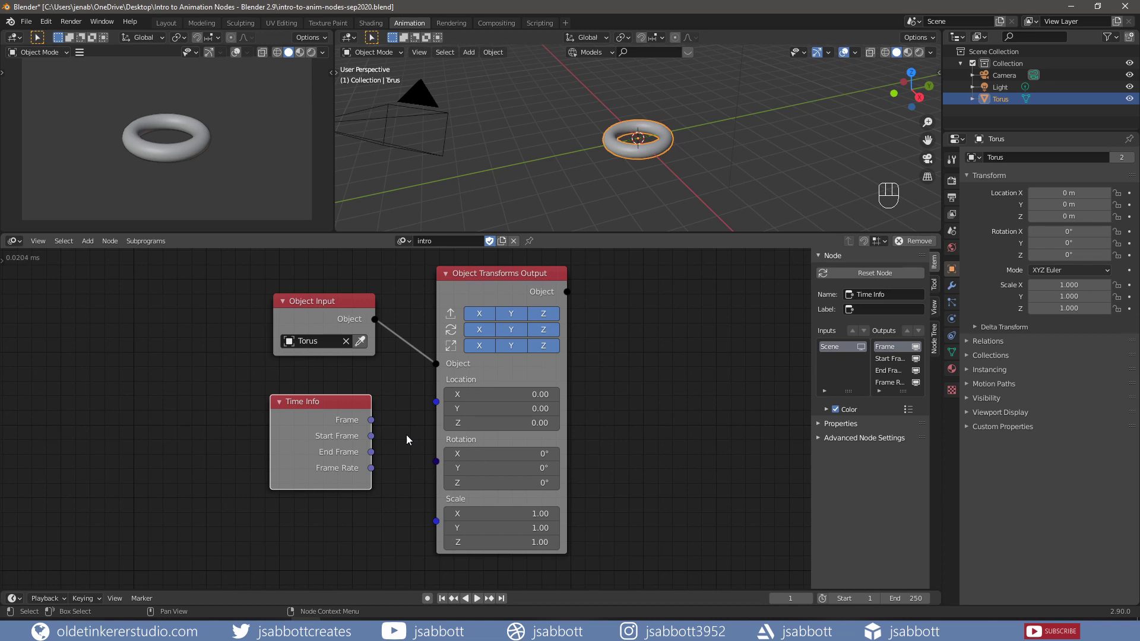
left_click(346, 442)
- Add a Combine Euler node in degrees, wiring Frame into X and Euler into the torus rotation
key("shift+a")
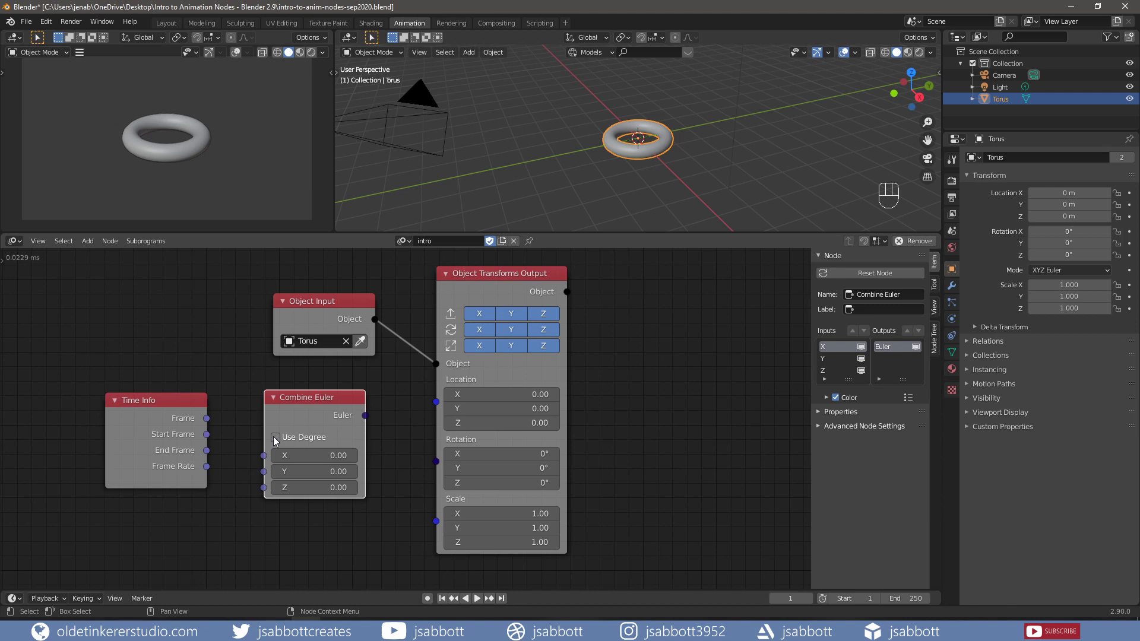
left_click(278, 442)
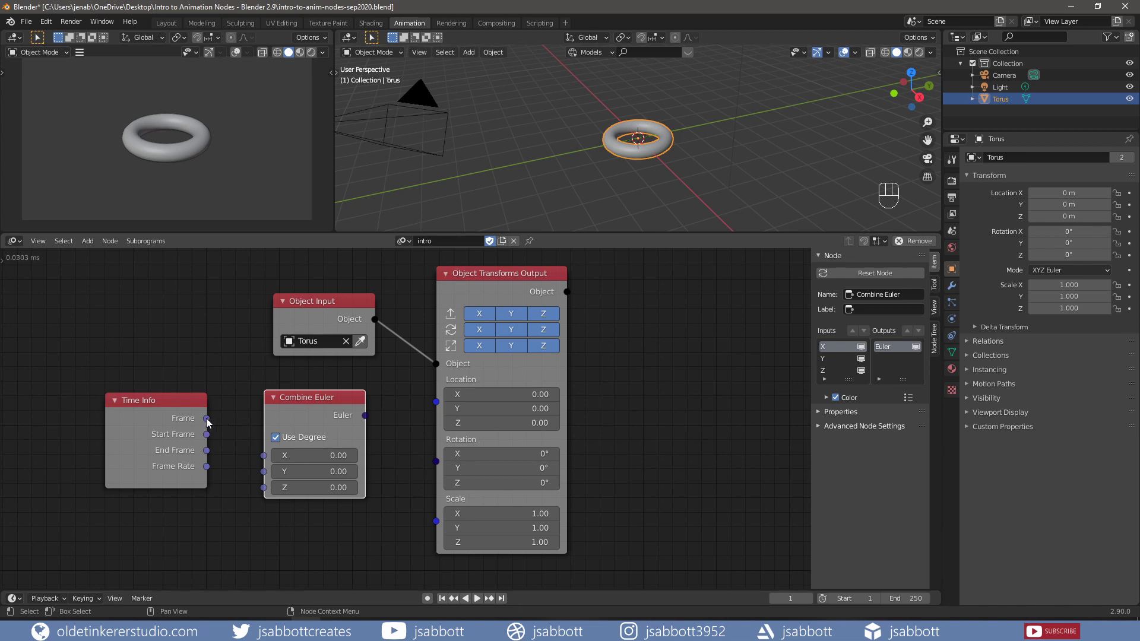
left_click_drag(210, 423, 263, 462)
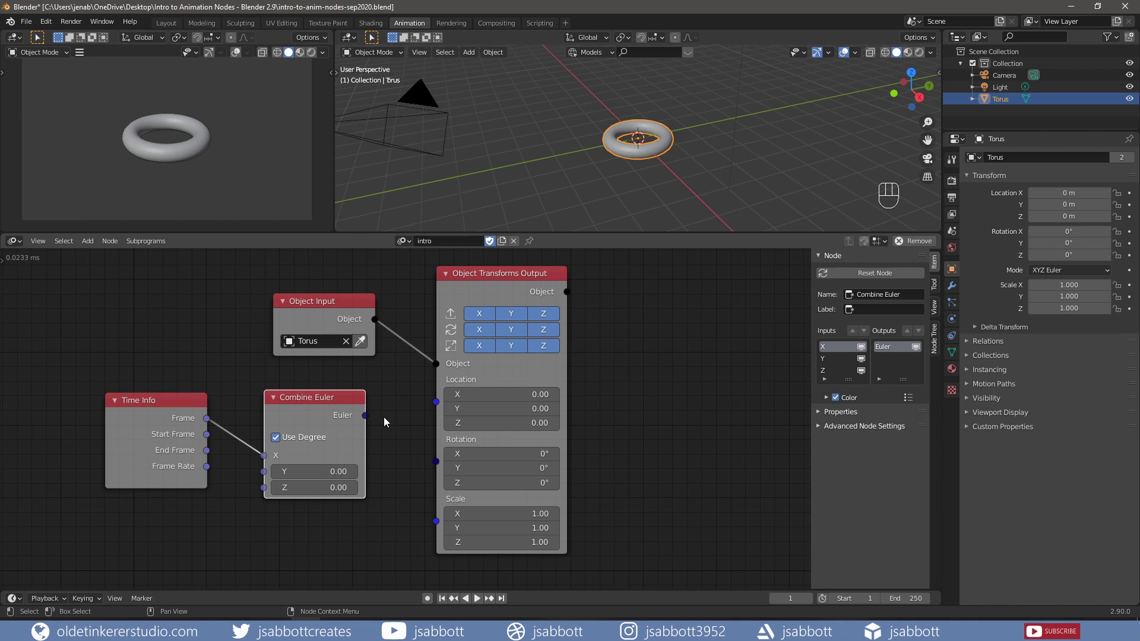
left_click_drag(370, 420, 435, 464)
middle_click(692, 310)
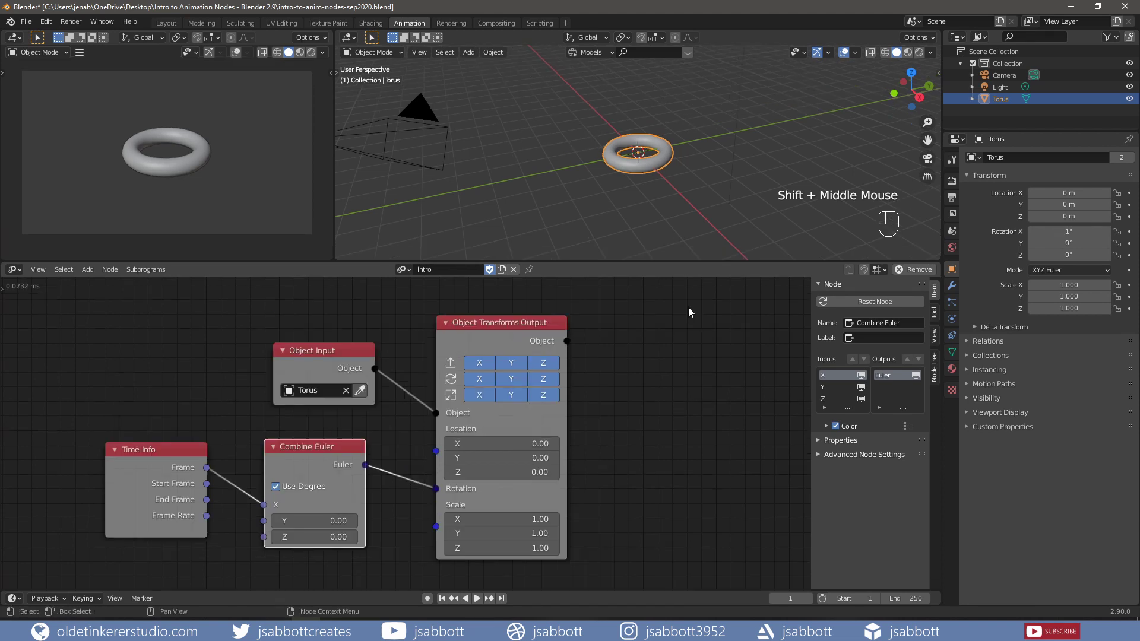
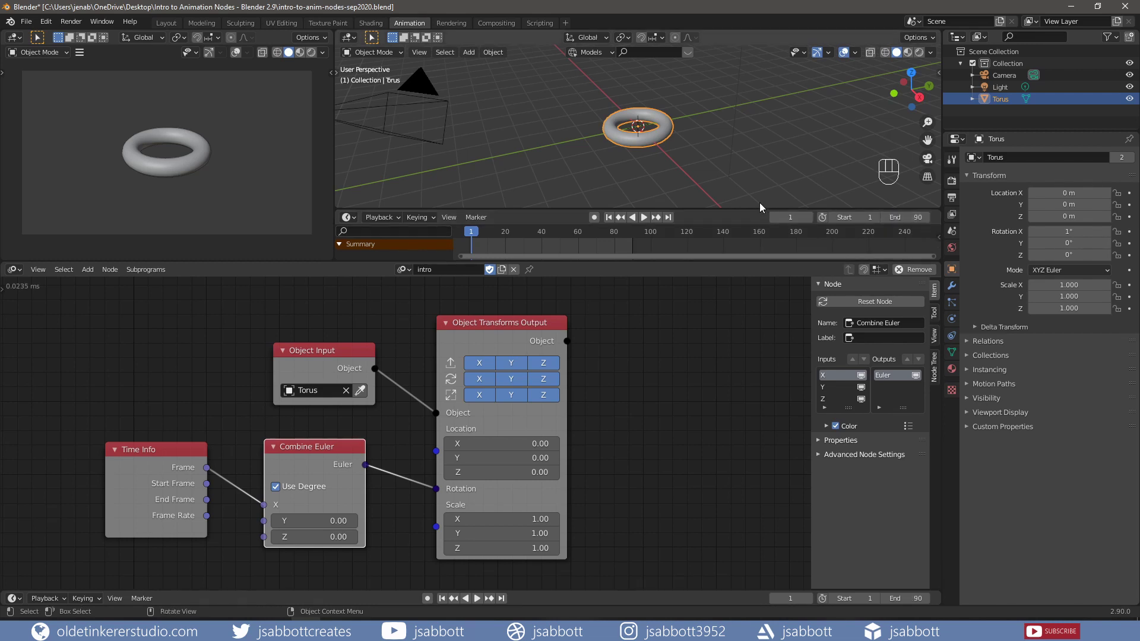
- Play the animation to watch the torus spin around X, then stop back at frame 1
left_click(645, 220)
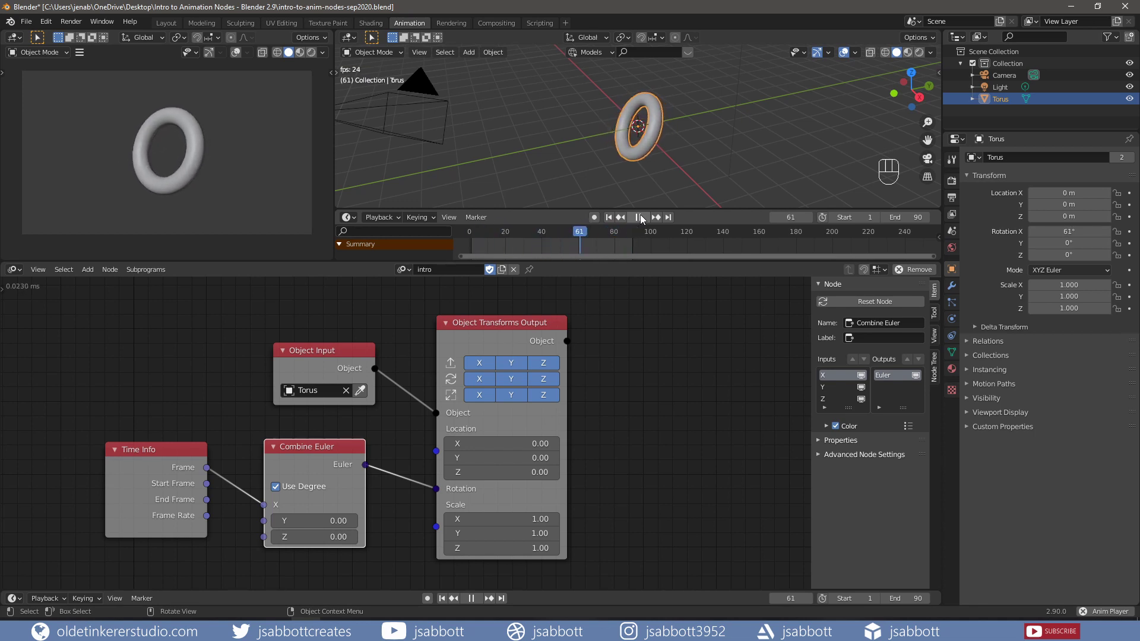
left_click(612, 221)
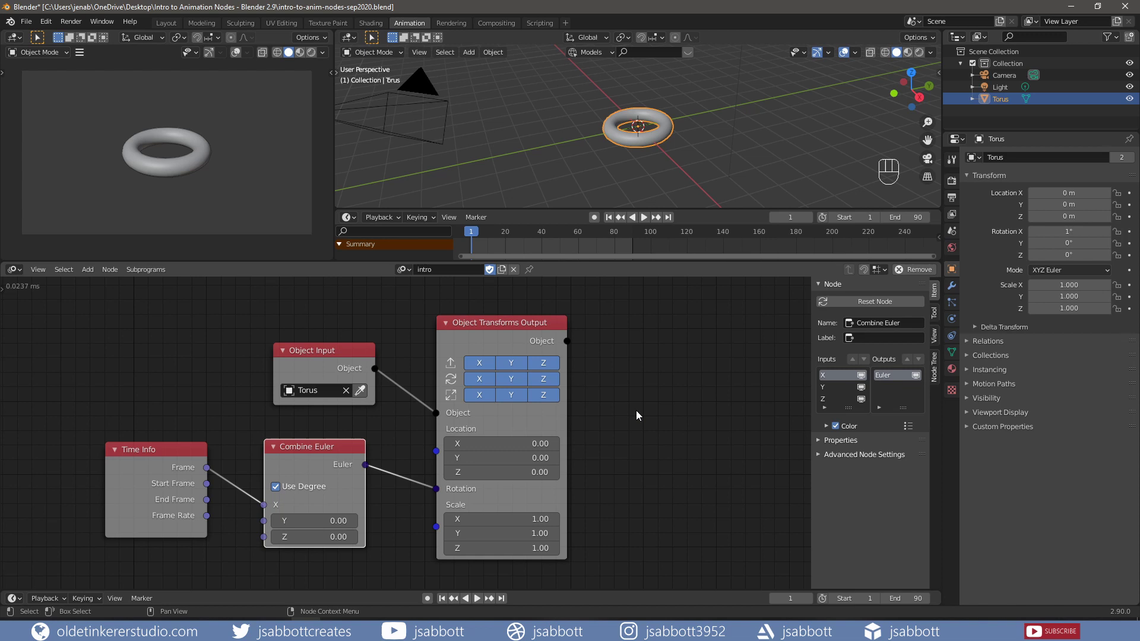
- Add a Math node multiplying Frame by 10 into the Euler X input and play the faster spin
left_click(127, 371)
key("shift+a")
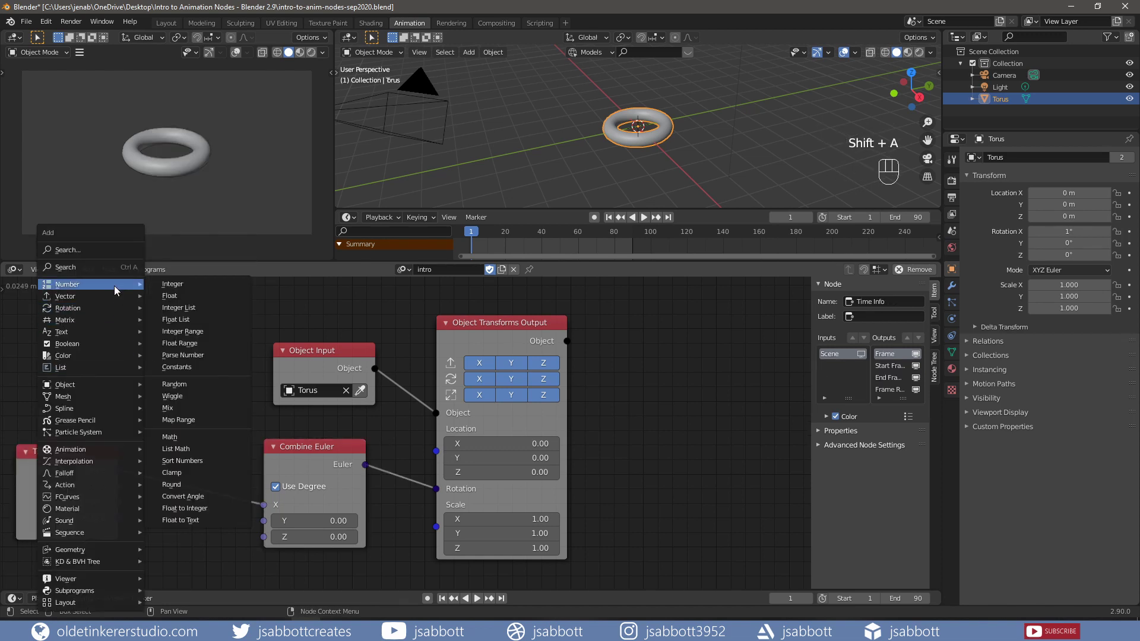
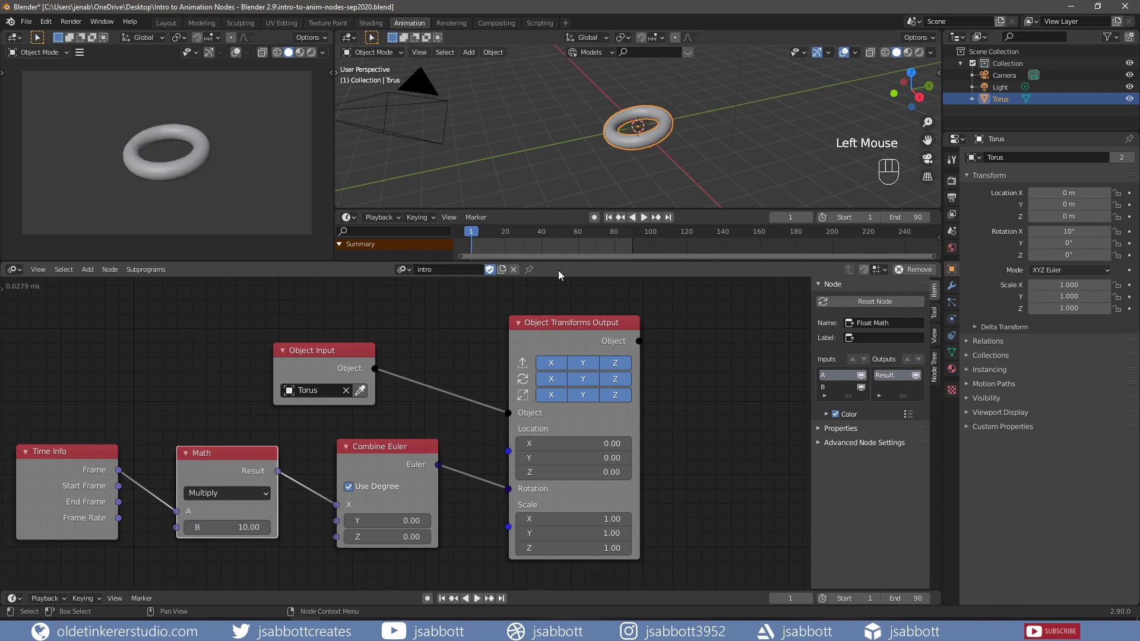
left_click(646, 217)
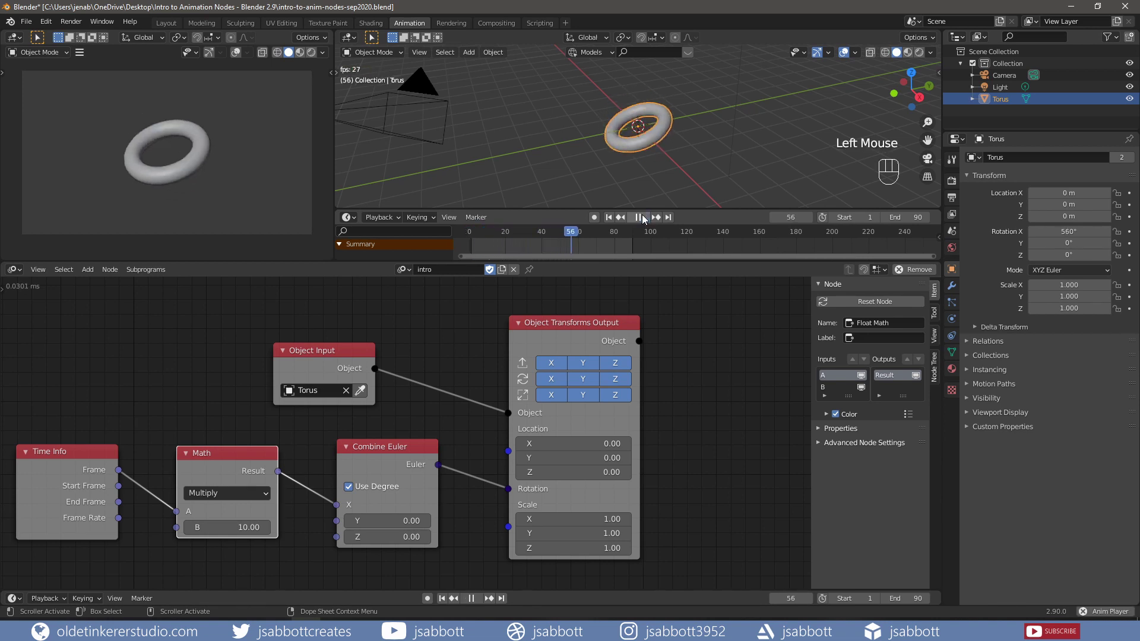